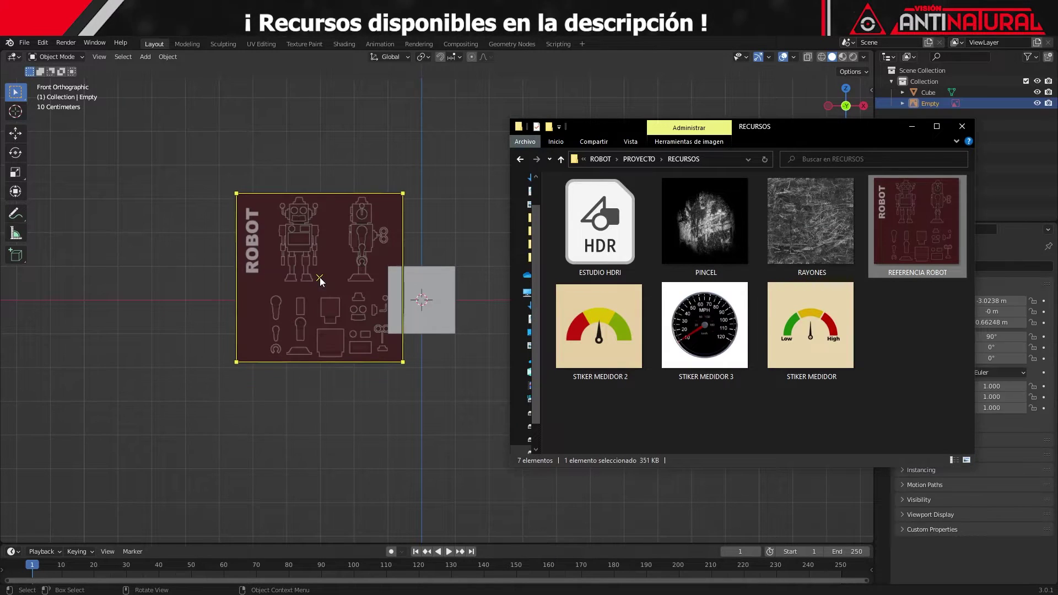
Step: Scale the ROBOT reference empty up to fill the front view and position it behind the cube
key(g)
key(s)
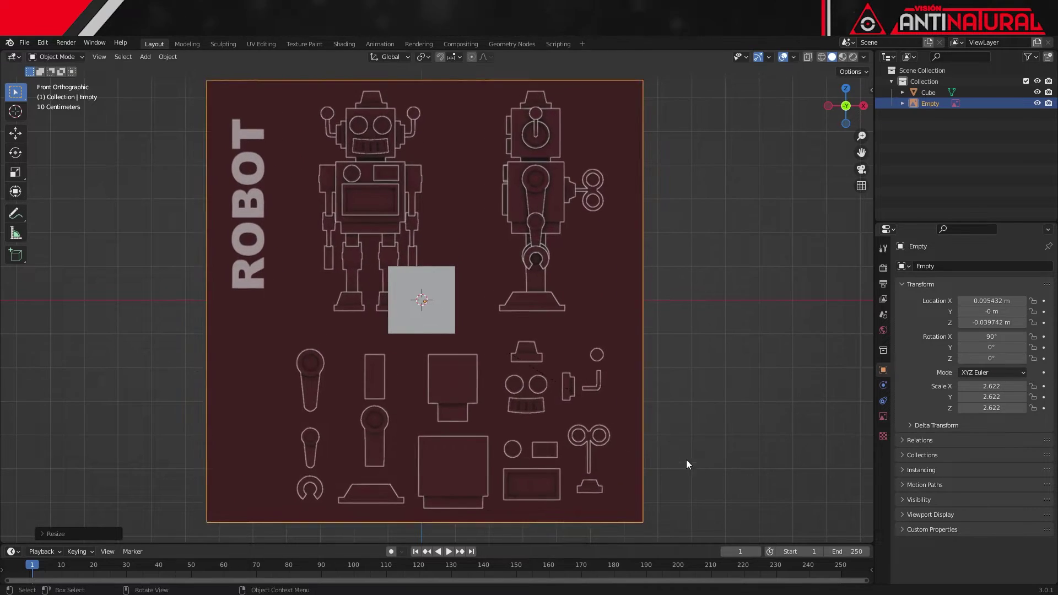
key(g)
key(y)
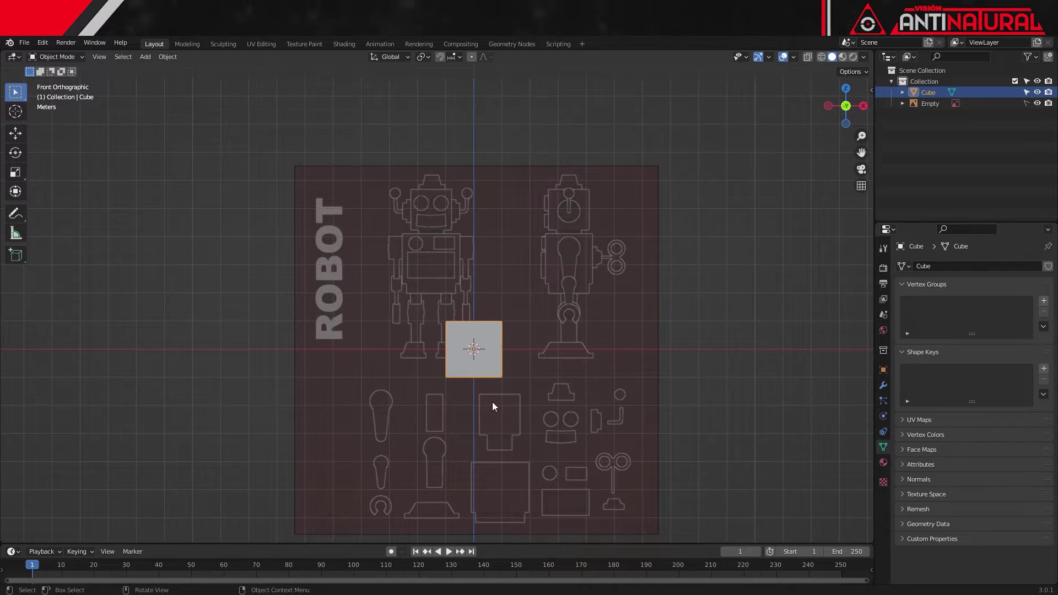
Step: Duplicate the cube sideways into a row of seven cubes
key(g)
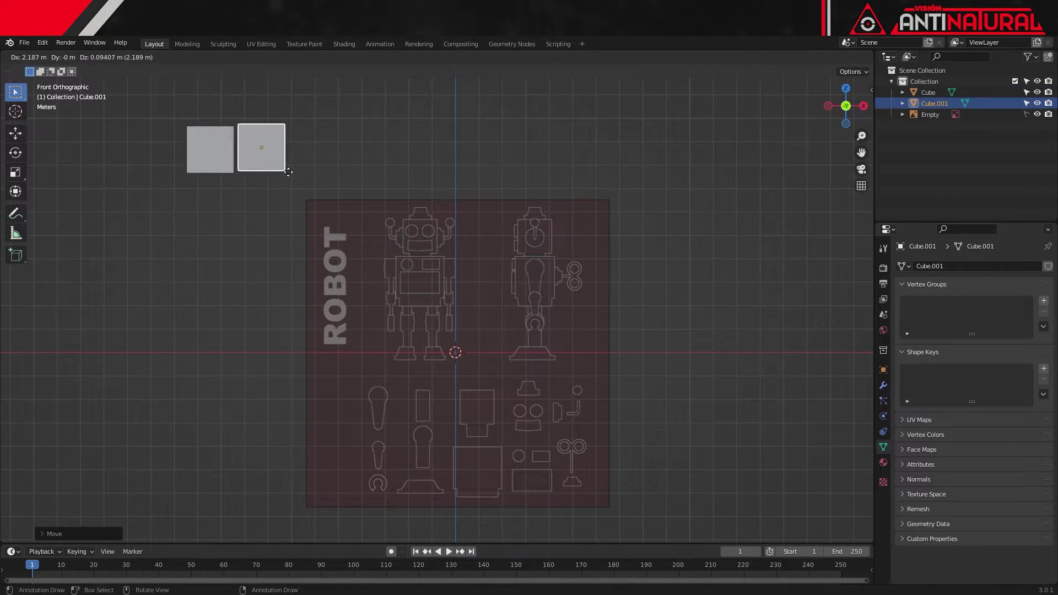
key(shift+d)
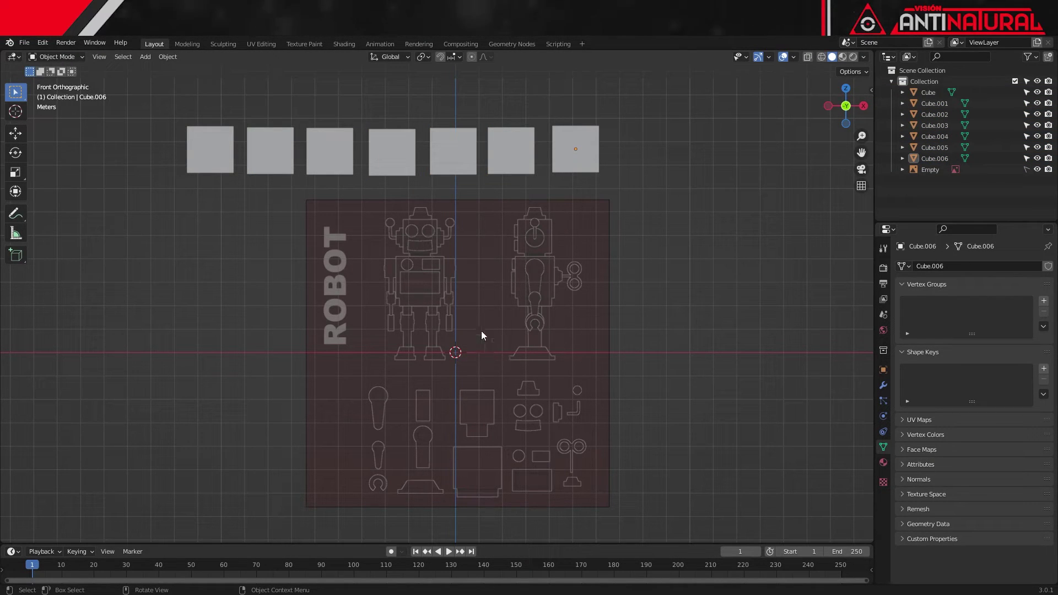
Step: Add a smooth-shaded cylinder, move it above the cubes and duplicate it into a row of six
key(shift+a)
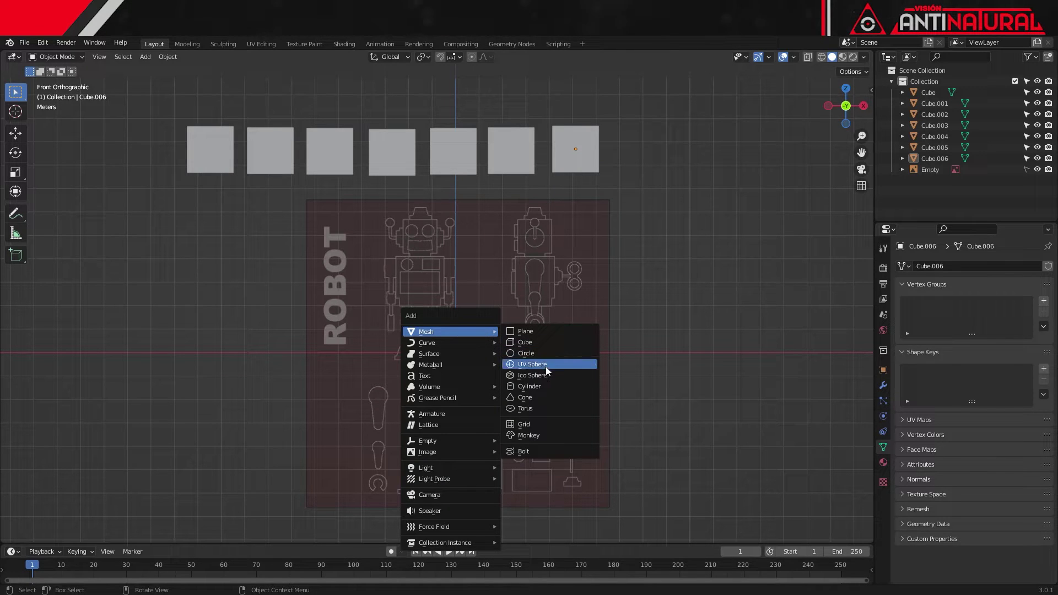
drag(545, 390, 908, 454)
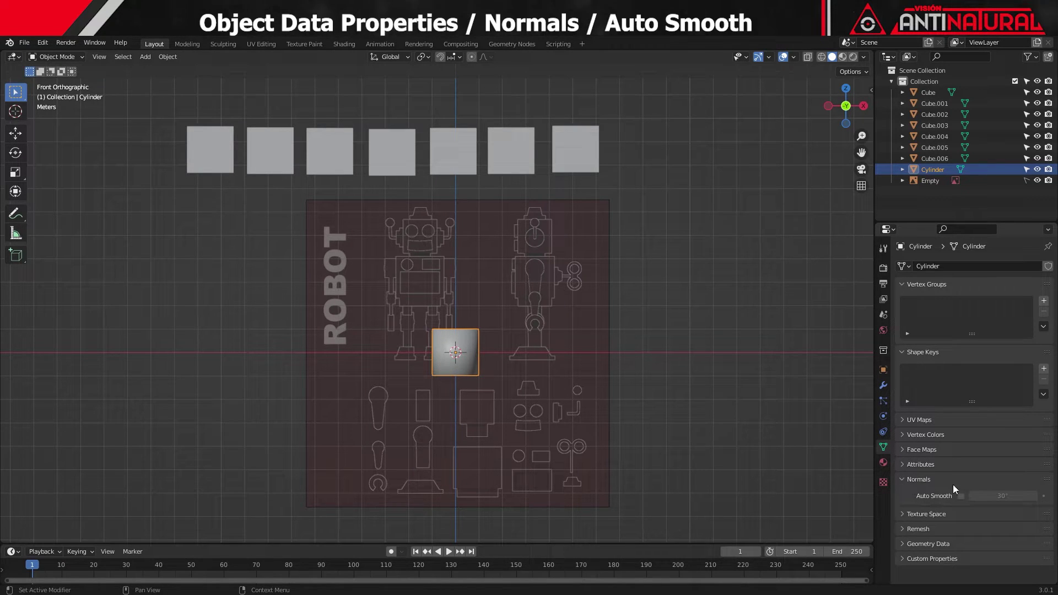
key(g)
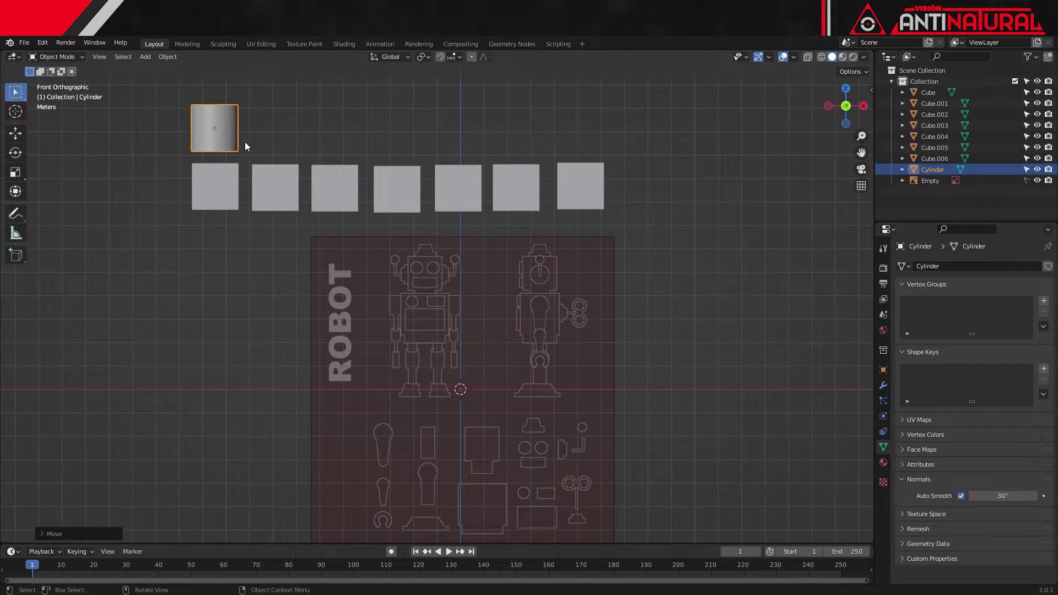
key(shift+d)
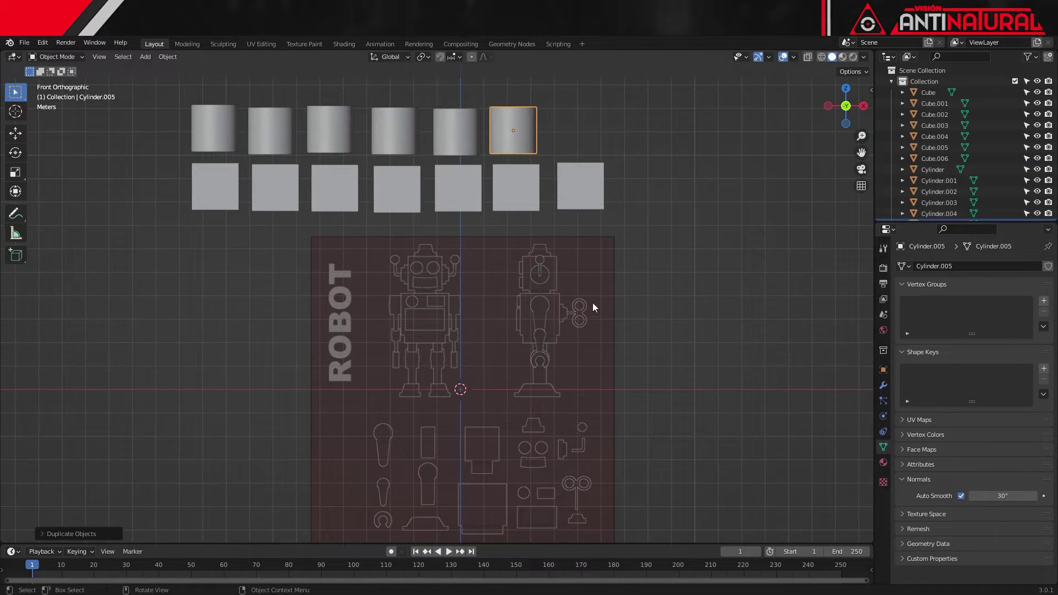
Step: Bring up the add-object list at its mesh options for the Bezier circle
key(shift+a)
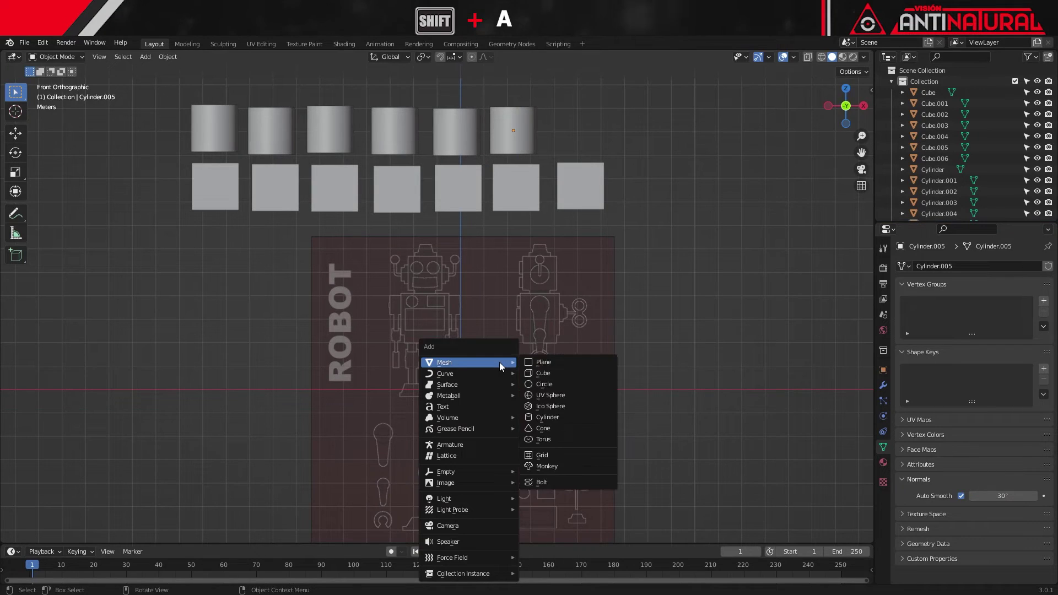
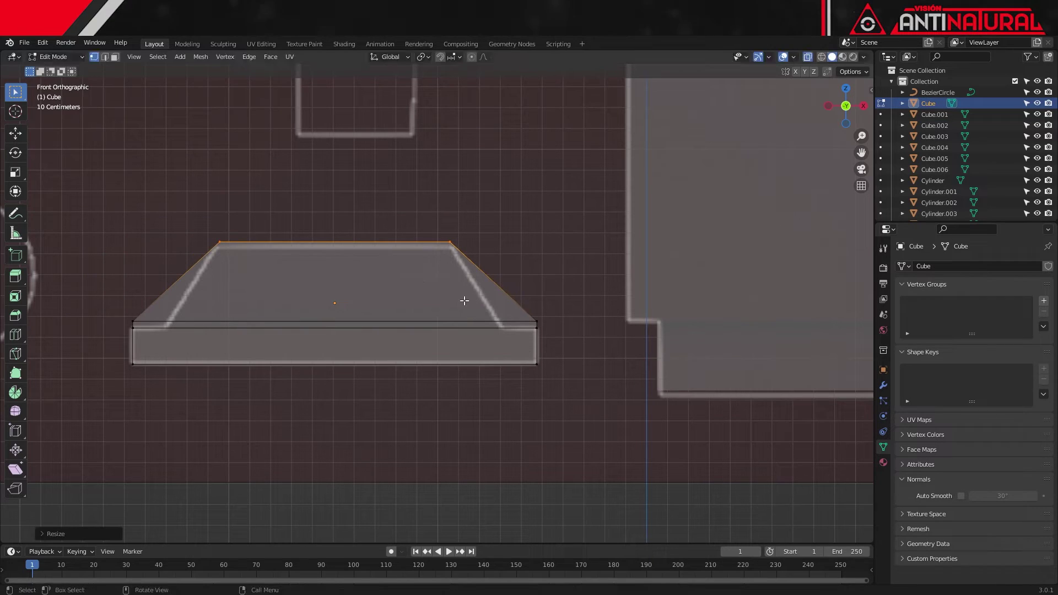
Step: Scale and reposition the slab's middle edge loop vertically, return to front view and leave edit mode
key(g)
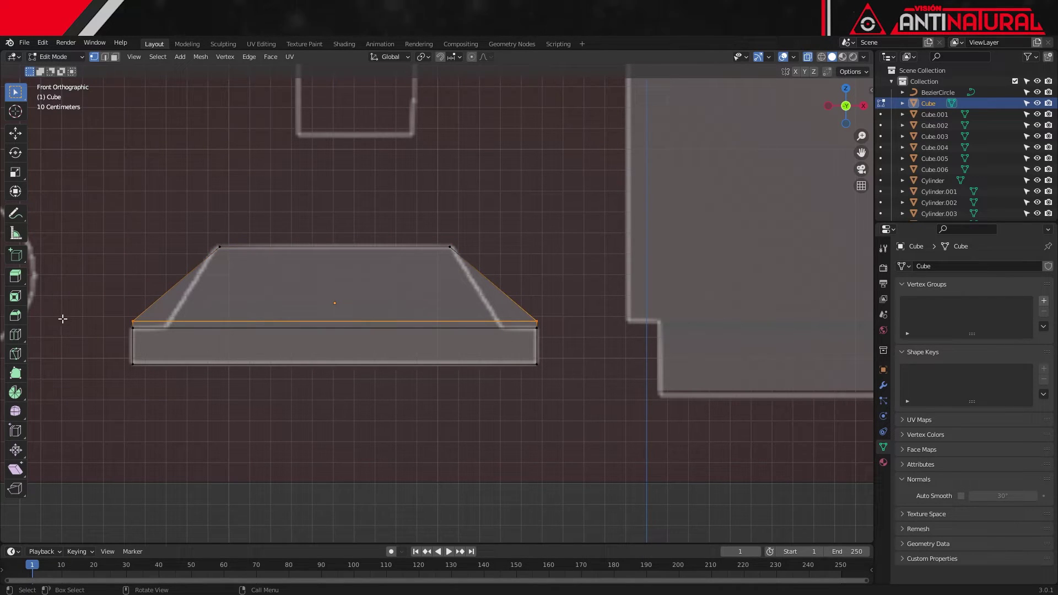
key(s)
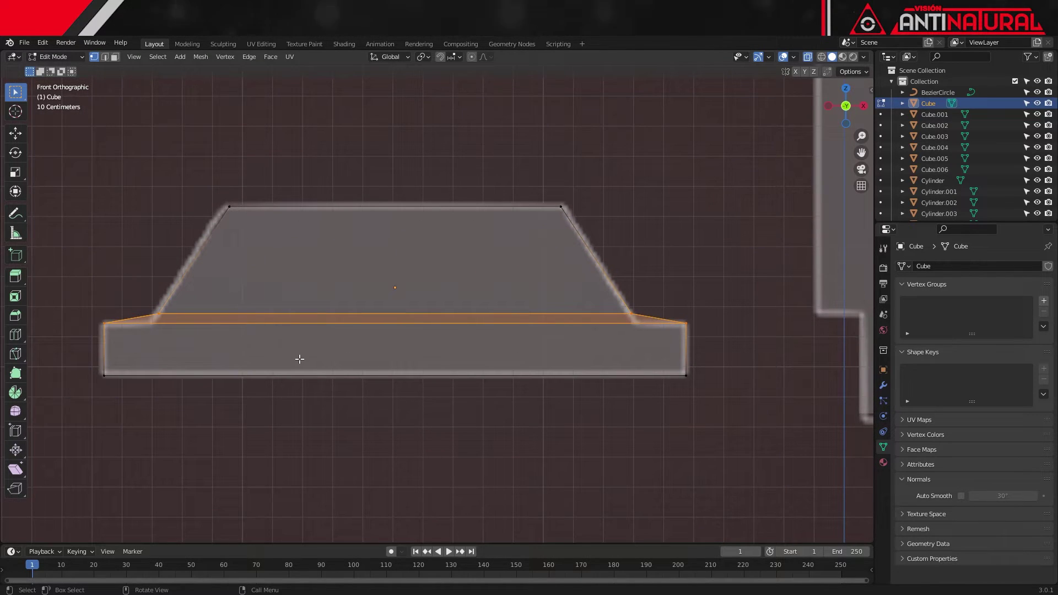
key(s)
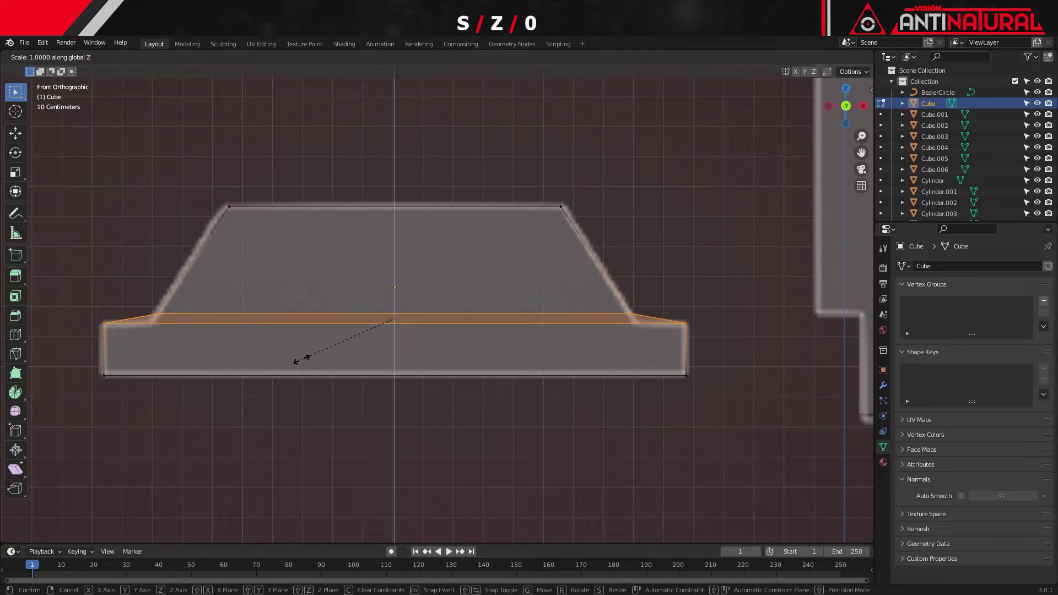
key(g)
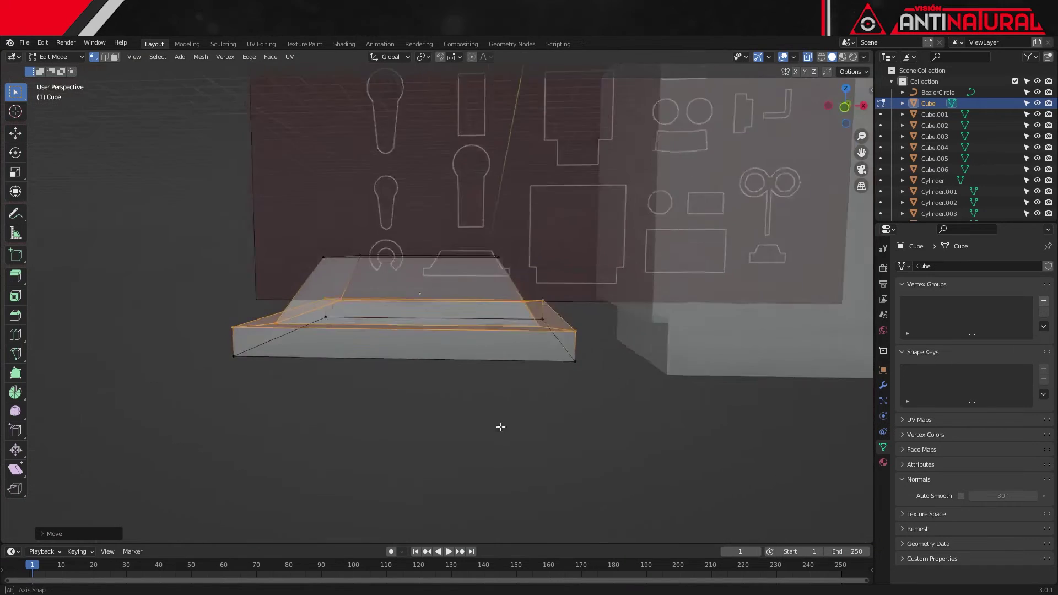
key(KP_1)
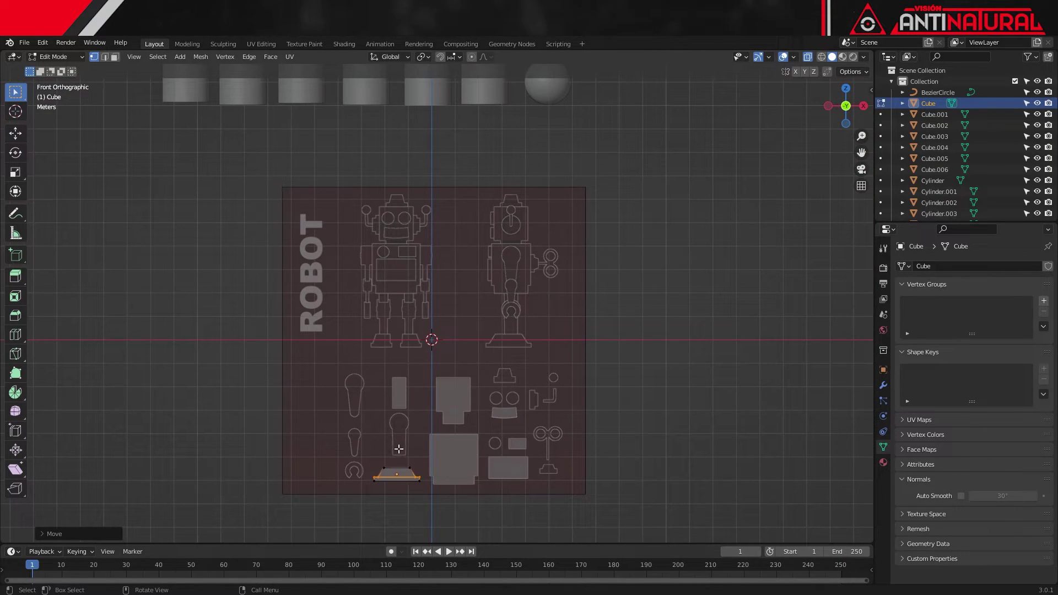
key(Tab)
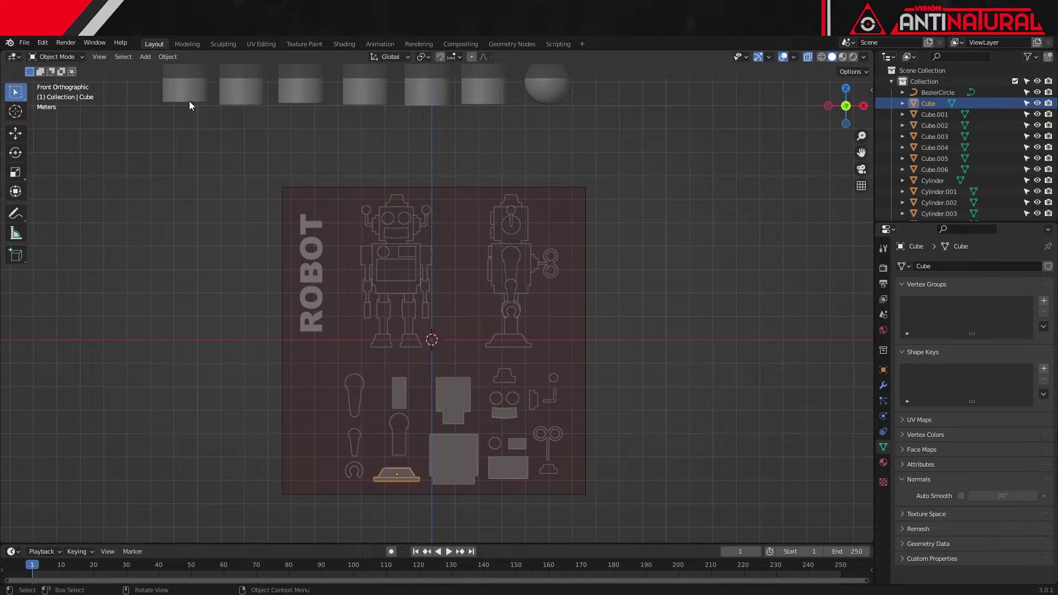
Step: Place a cylinder over the face, rotate it 90° on X, shrink it to eye size and set its depth
key(g)
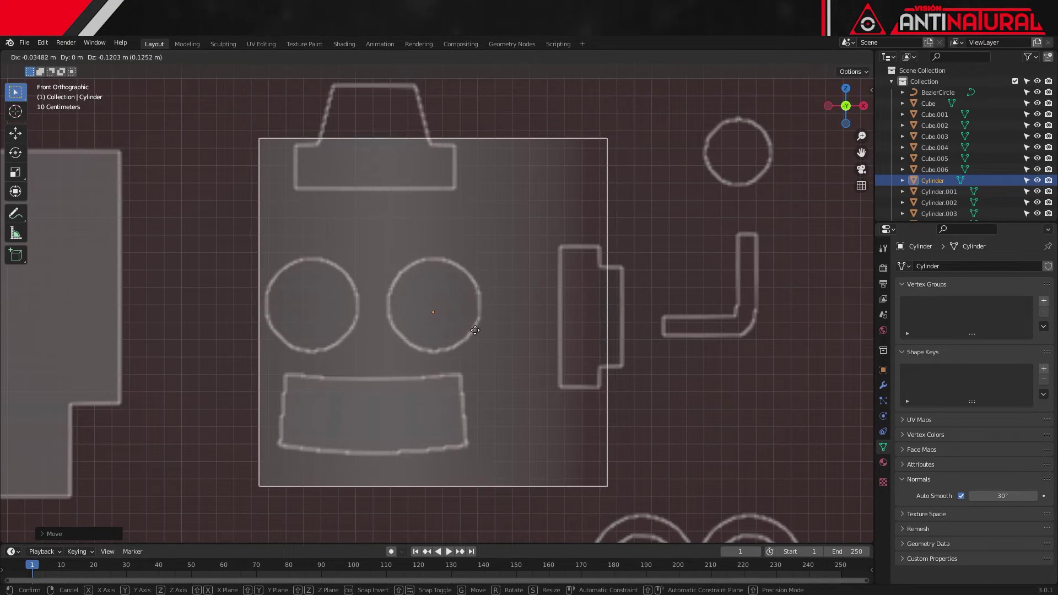
key(Tab)
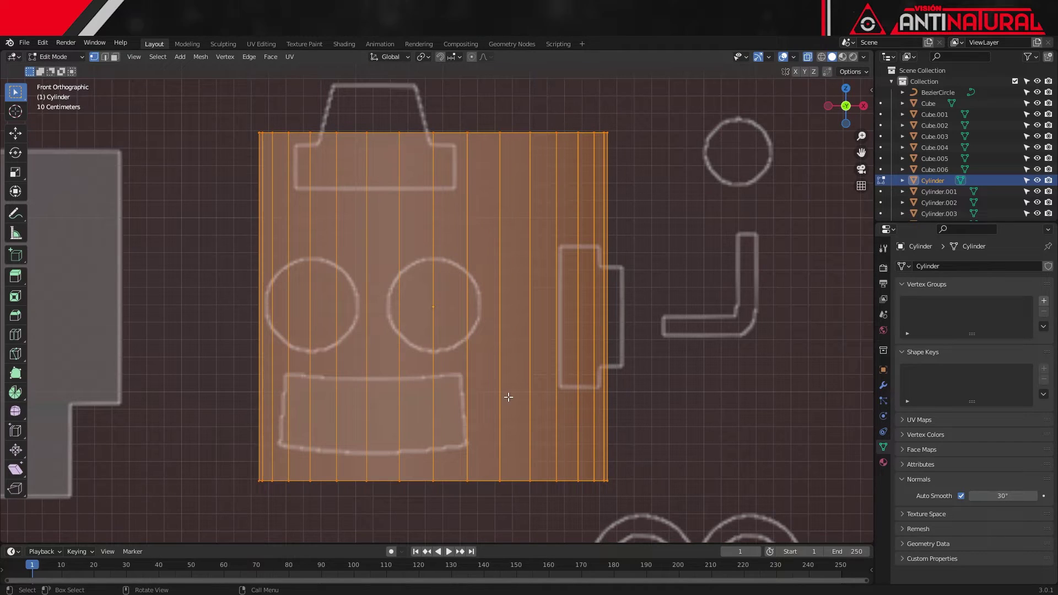
key(a)
key(r)
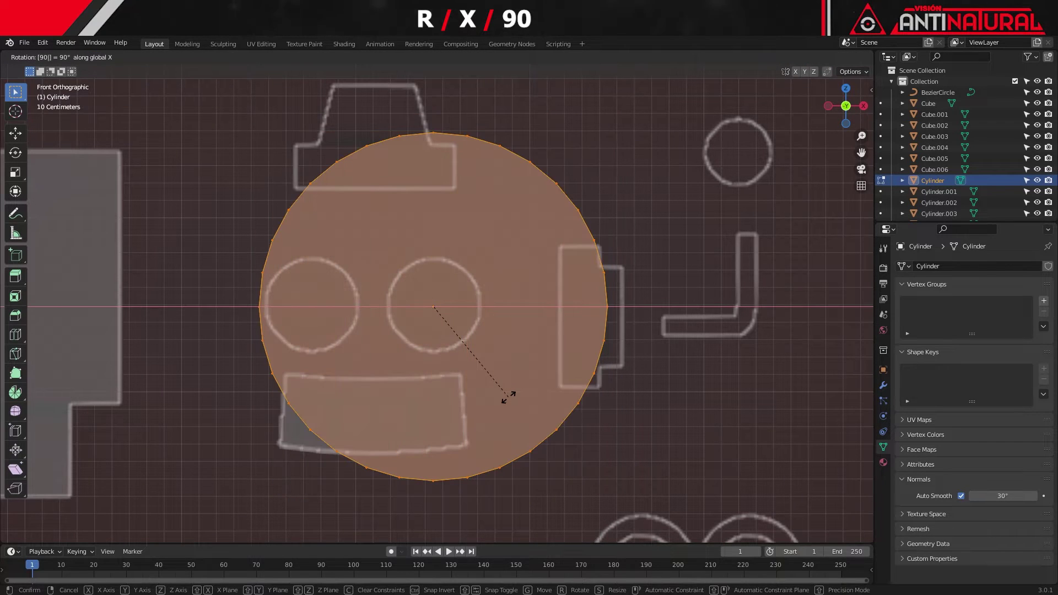
key(s)
key(t)
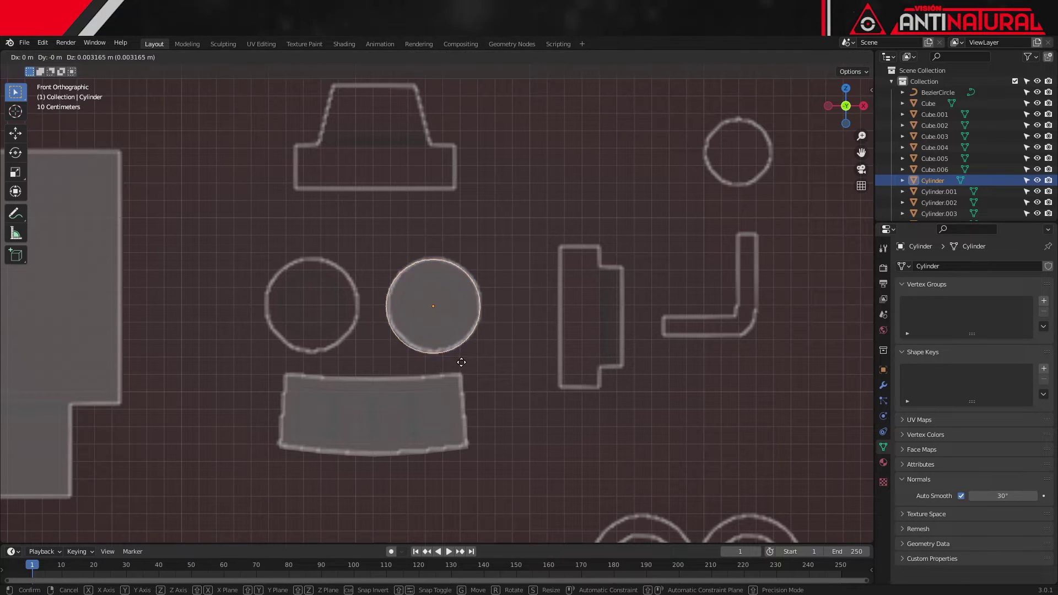
key(t)
key(s)
key(y)
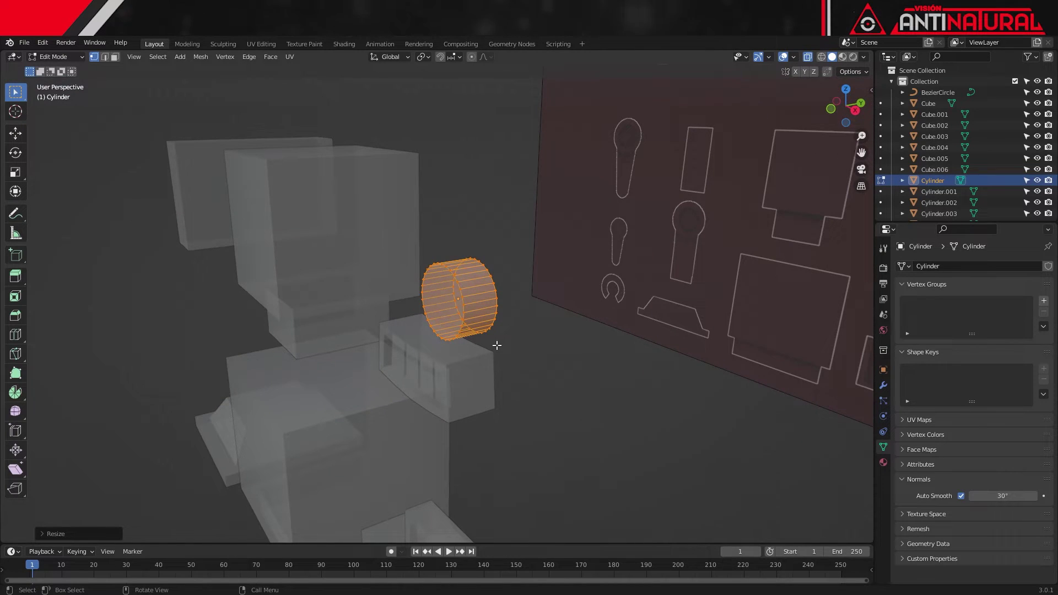
key(KP_1)
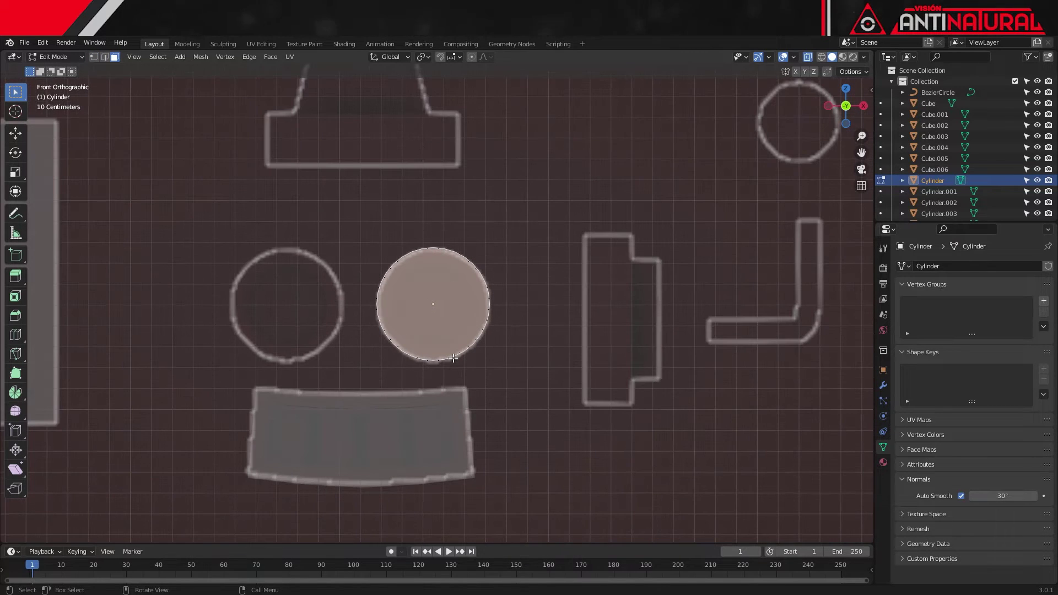
Step: Inset the eye's front face and push it inward to leave a raised rim, then check in solid view
key(i)
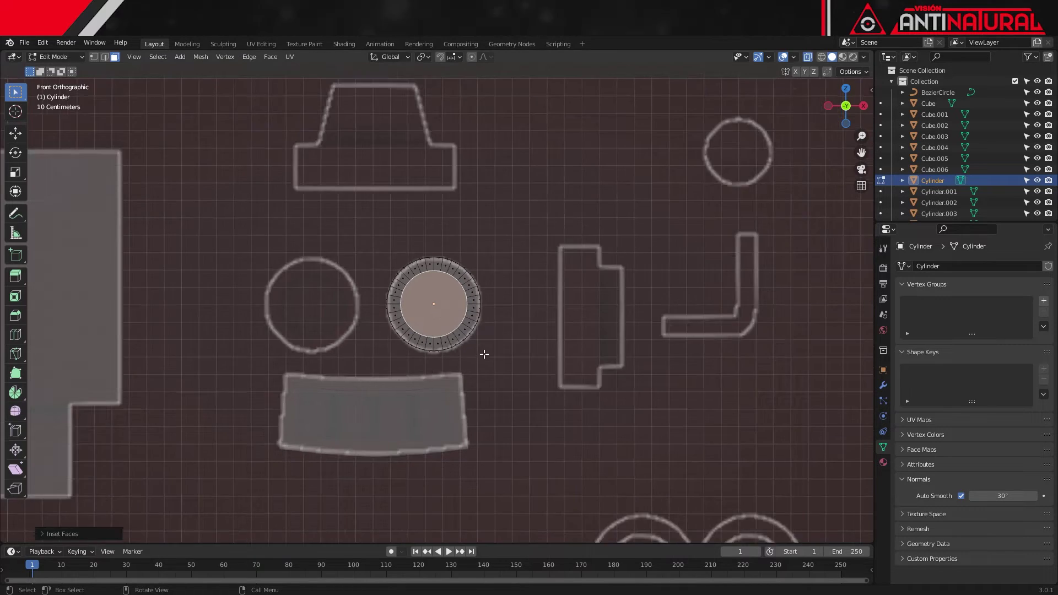
key(e)
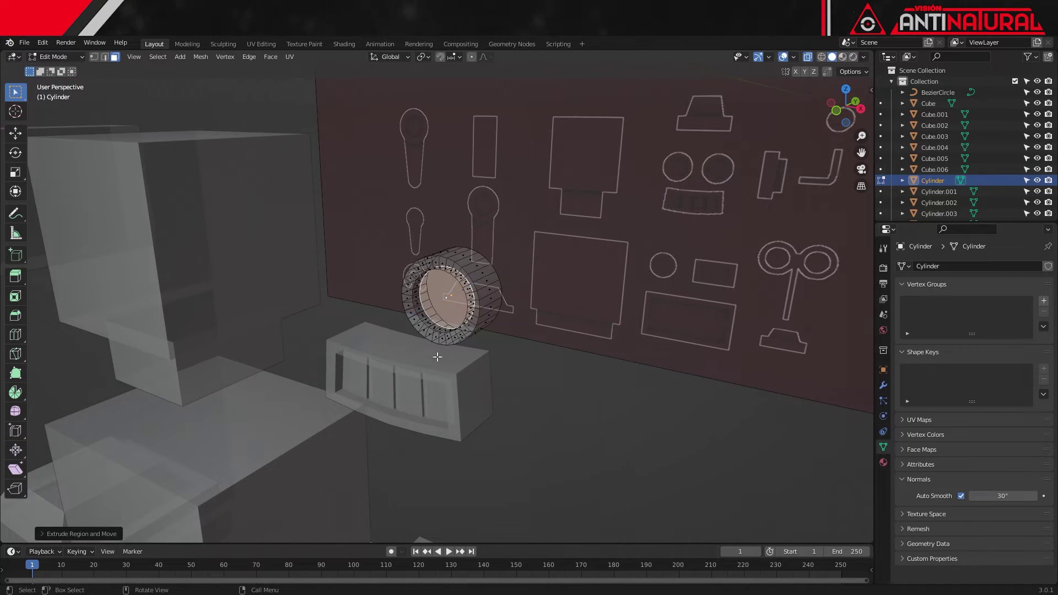
key(Tab)
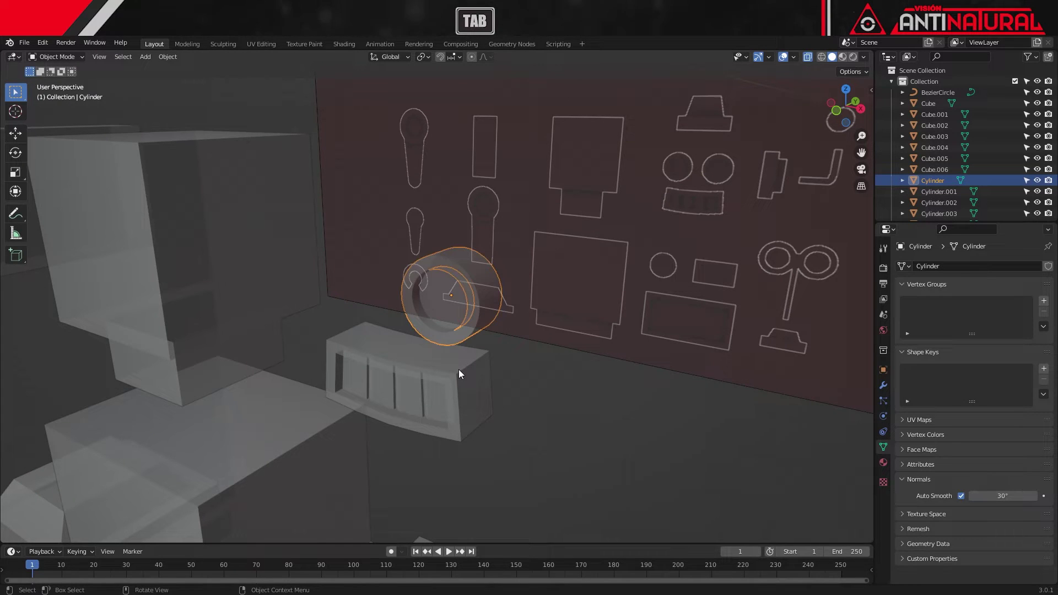
key(alt+z)
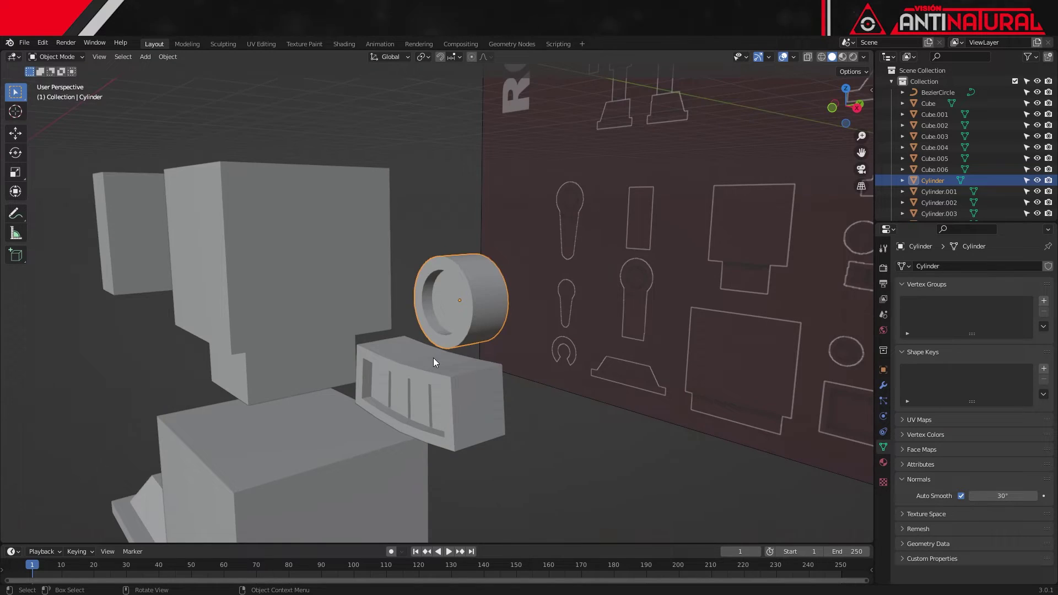
key(KP_1)
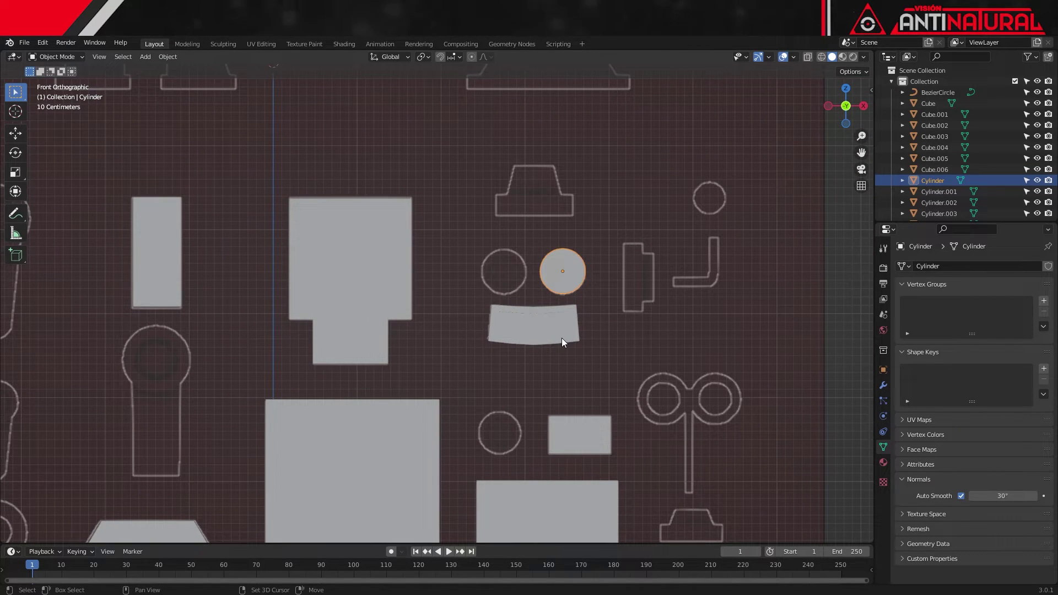
Step: Duplicate the eye cylinder onto the other eye and shrink it to match the reference
key(shift+d)
key(alt+z)
key(g)
key(Tab)
key(a)
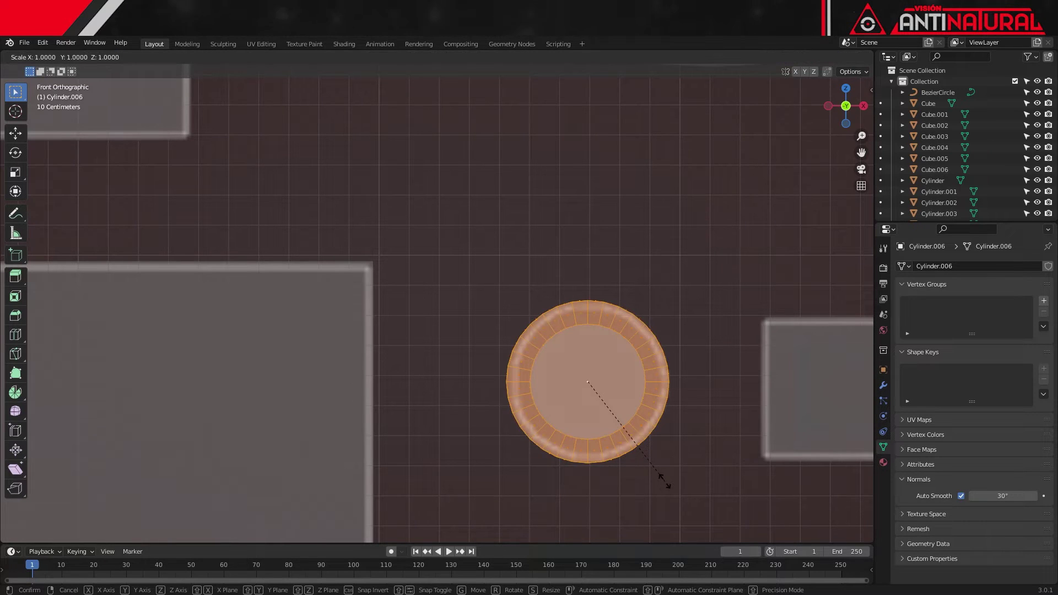
key(s)
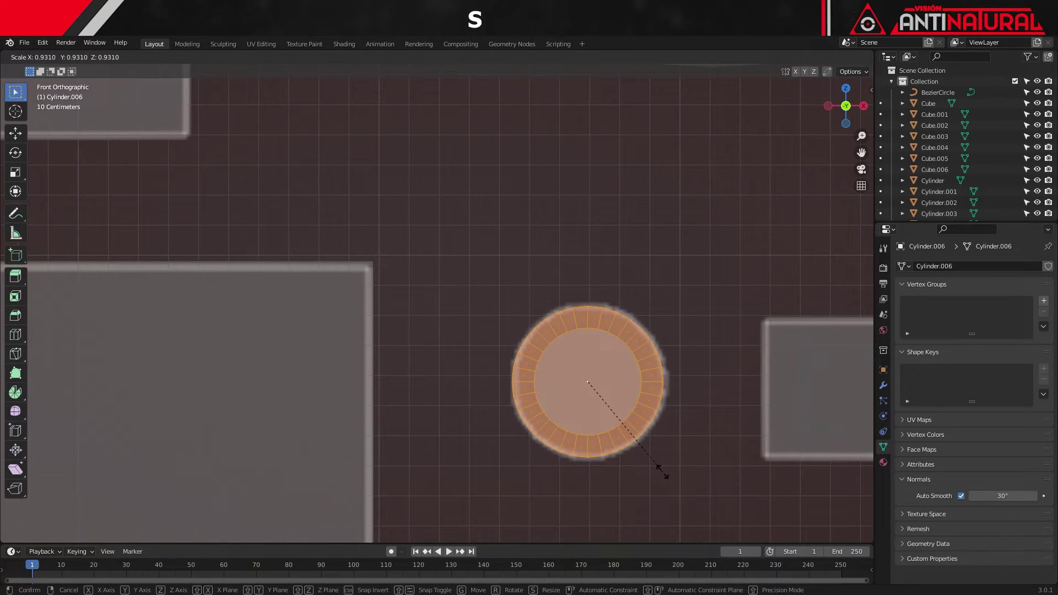
key(Tab)
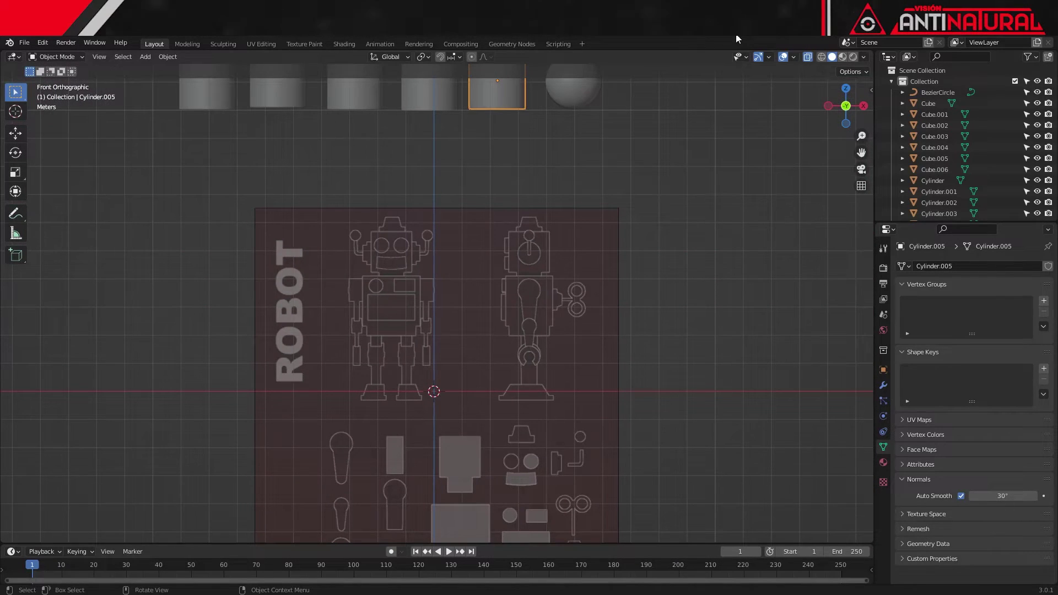
Step: Move a cylinder onto the side ear outline, lay it sideways and resize it to match
key(g)
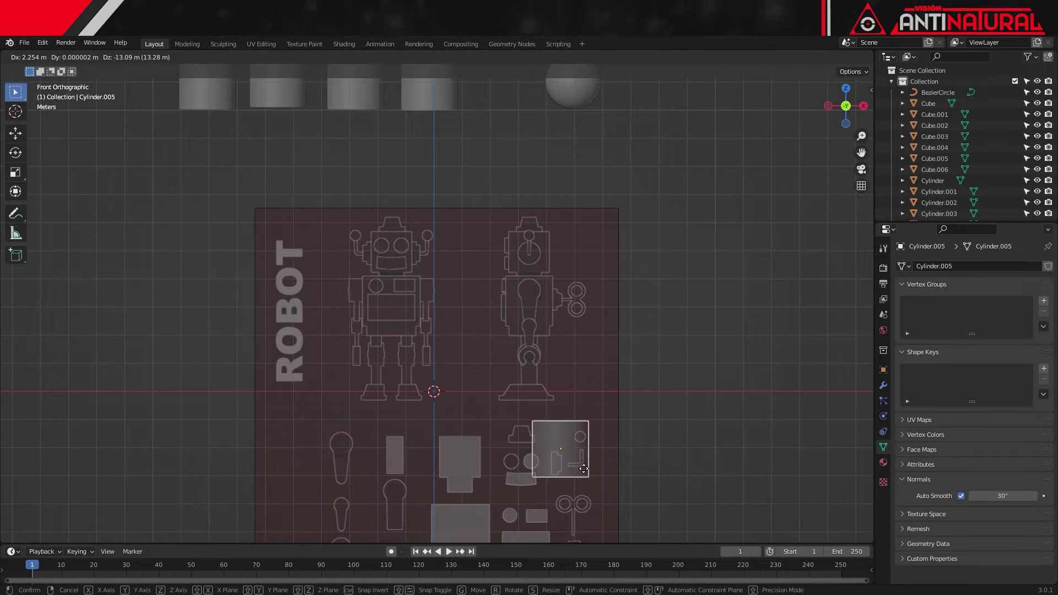
key(r)
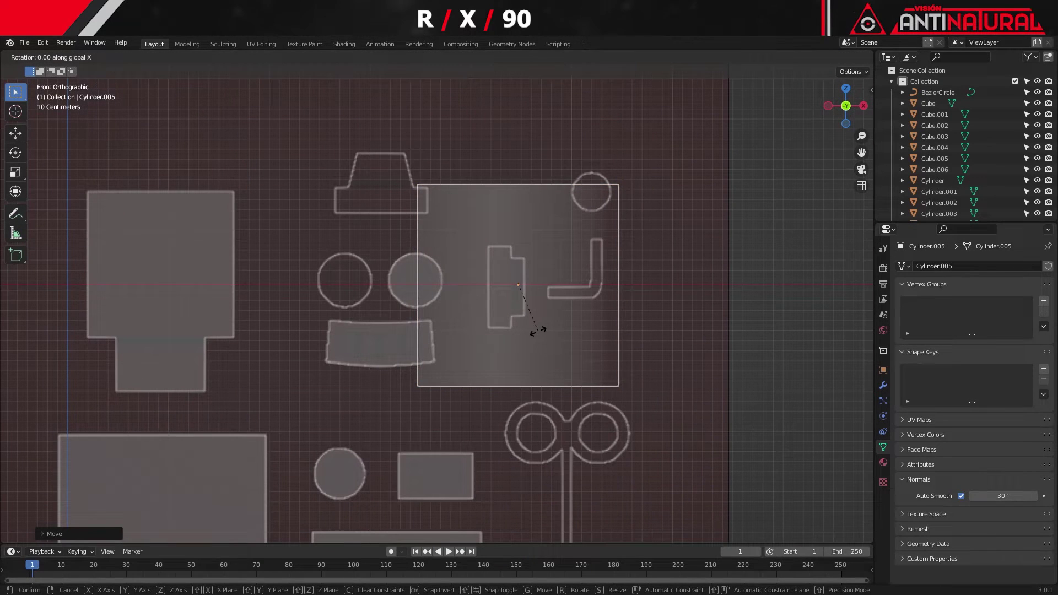
key(r)
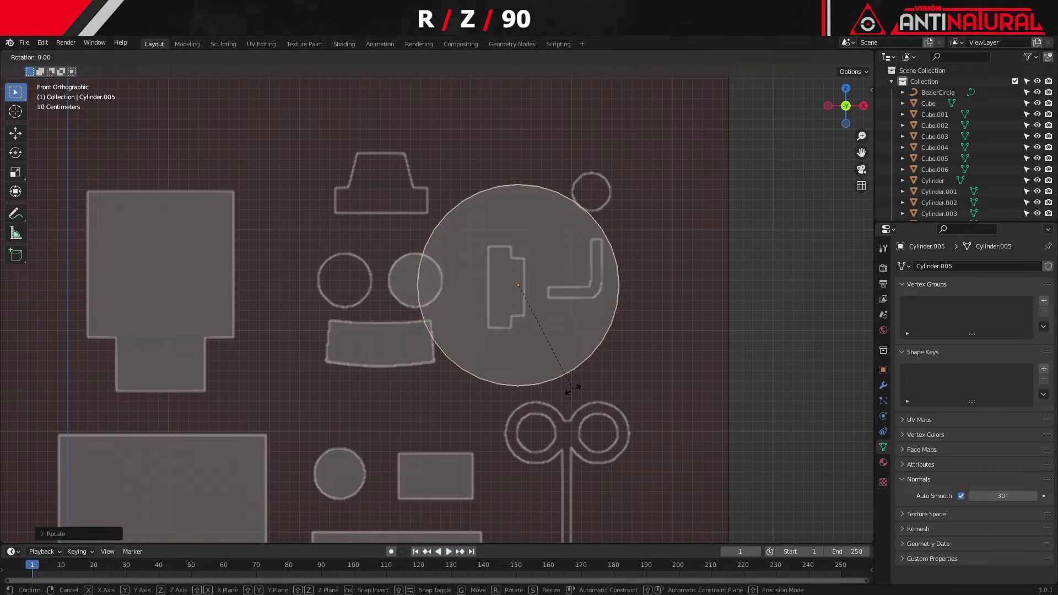
key(Tab)
key(s)
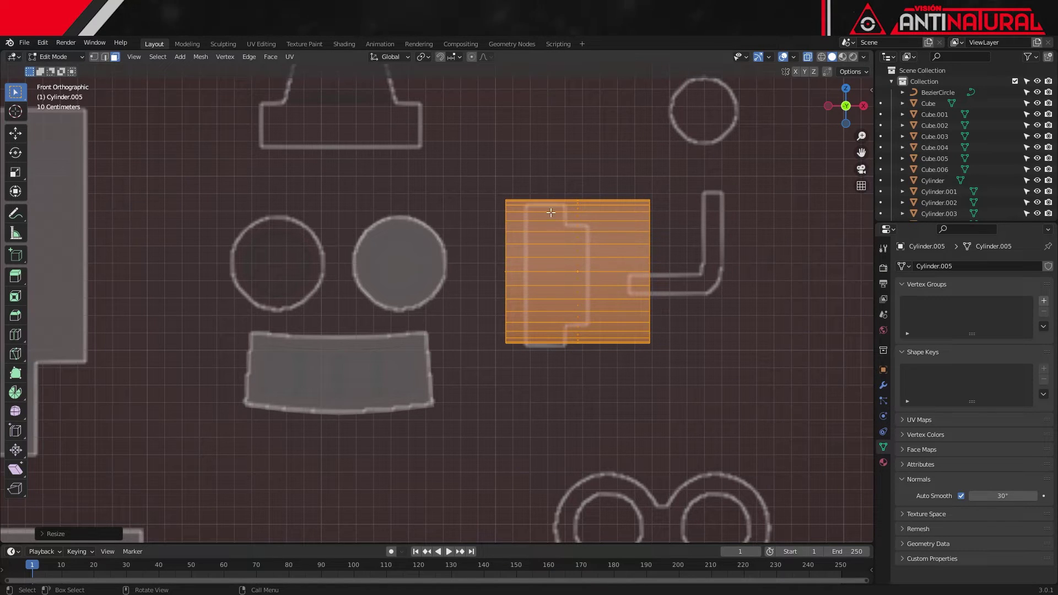
key(Tab)
key(g)
key(Tab)
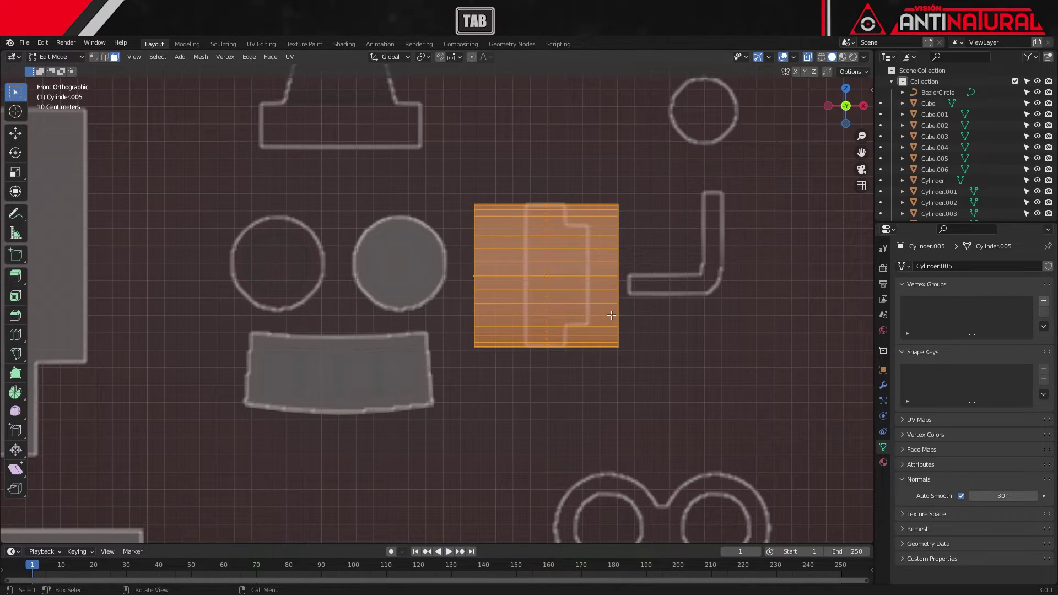
key(s)
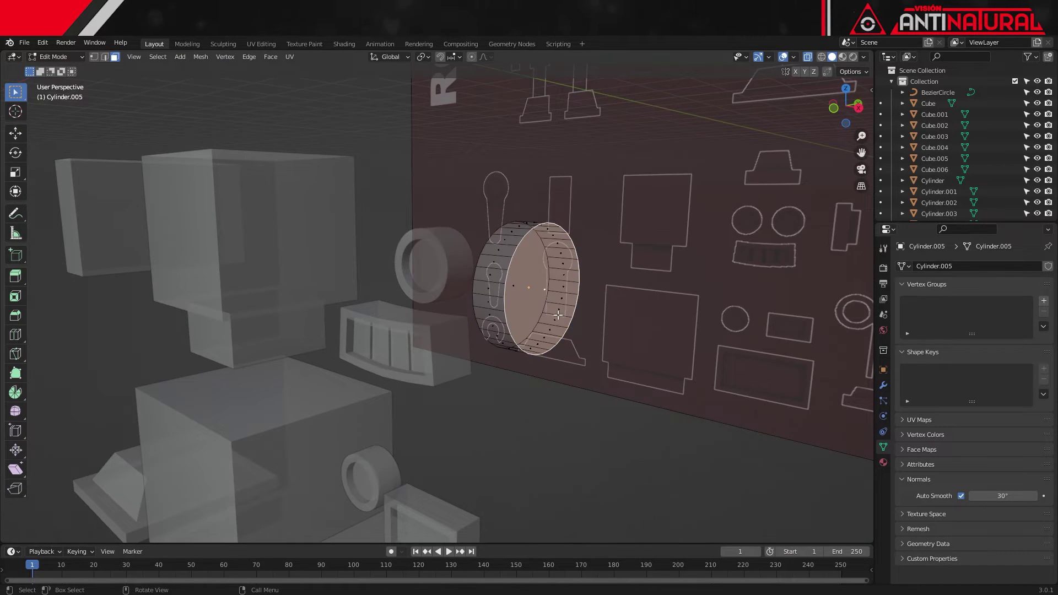
Step: Inset the ear's outer face, extrude it outward into a smaller hub, then duplicate the ear
key(i)
key(KP_1)
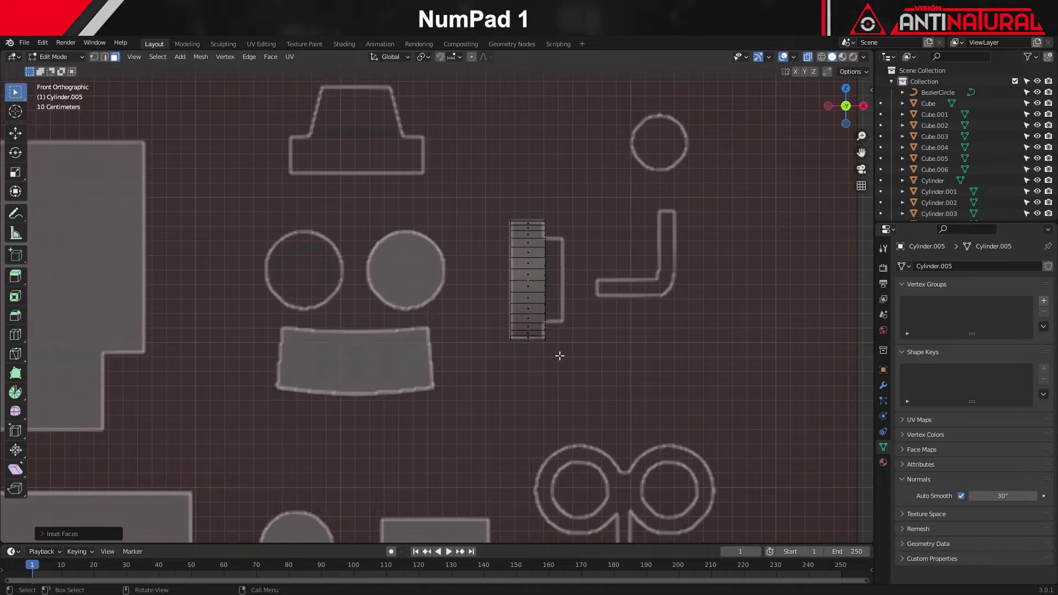
key(e)
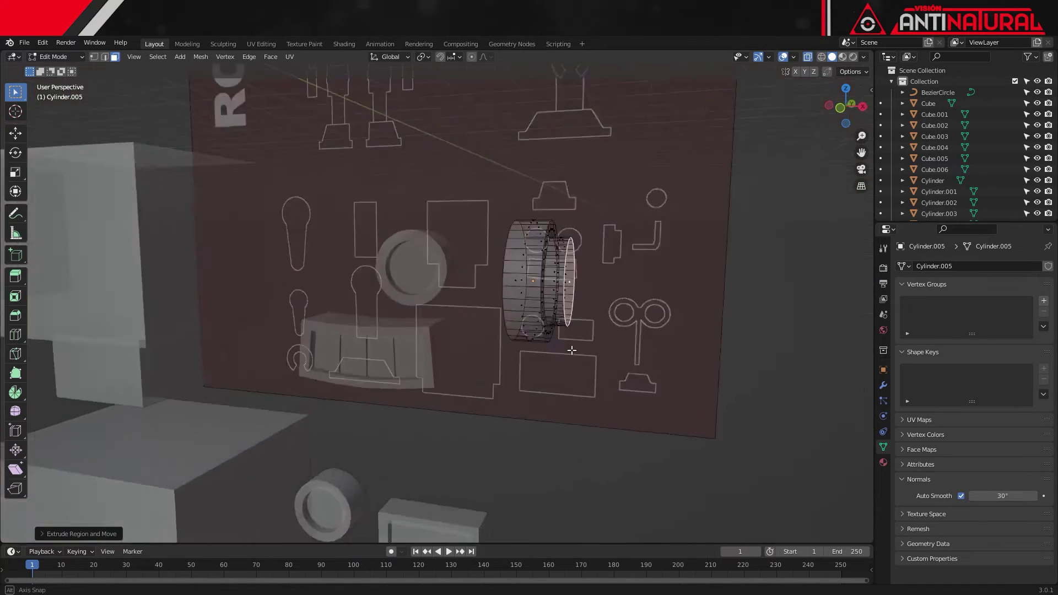
key(Tab)
key(shift+d)
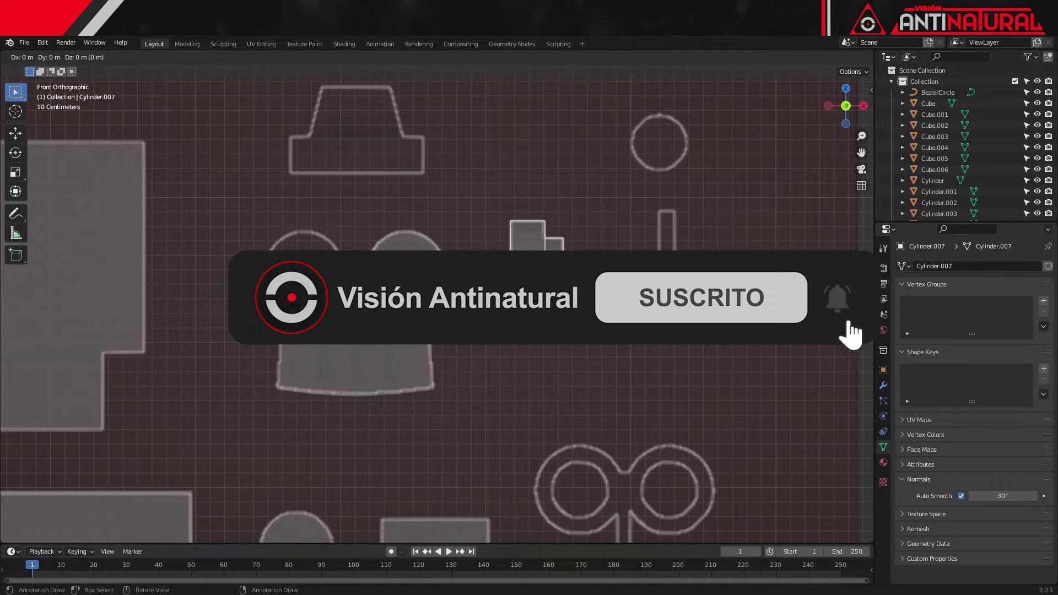
Step: Move the ear copy onto the top hat outline, rotate it flat and resize it to the hat's base width
key(g)
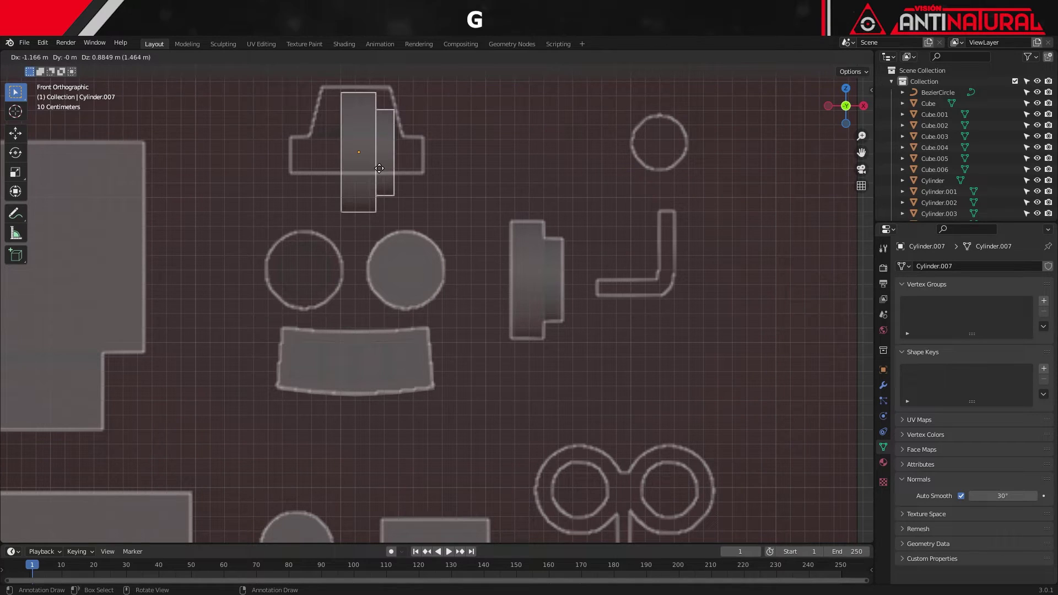
key(r)
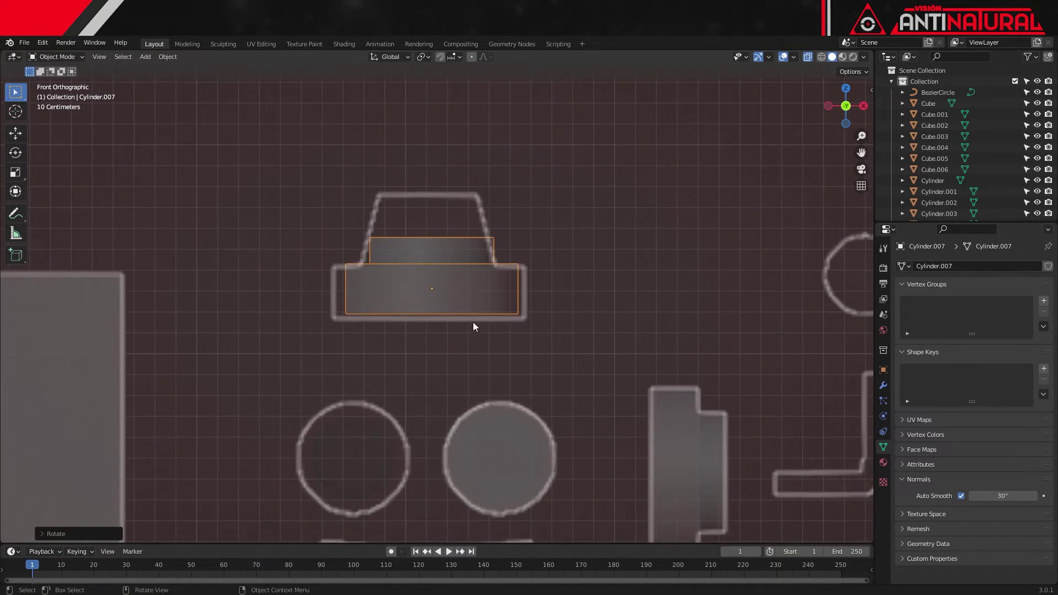
key(Tab)
key(a)
key(s)
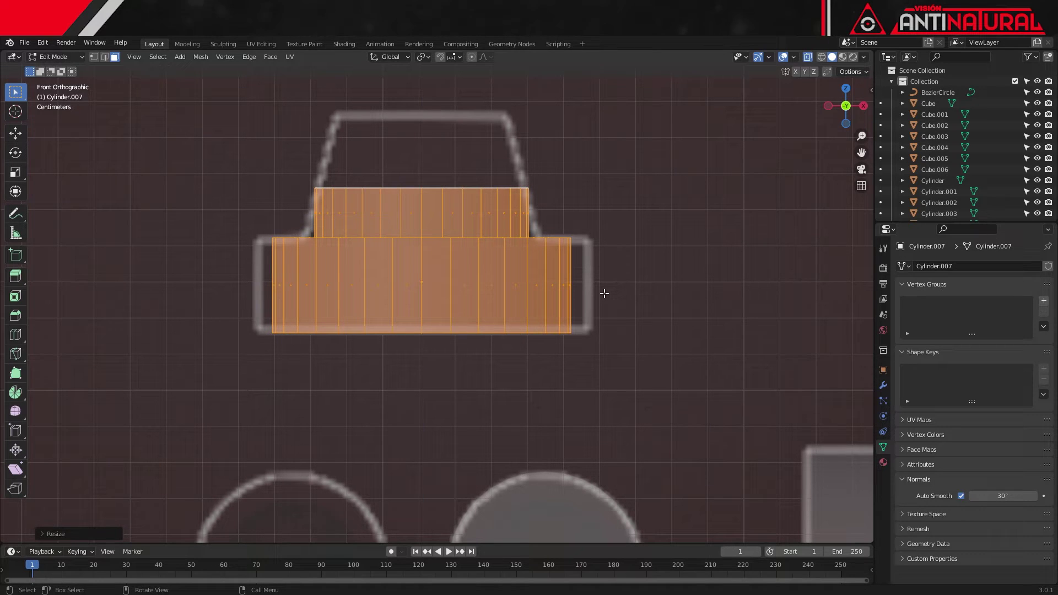
Step: Narrow the top vertex ring to about 0.72 of its width so the piece tapers, then leave edit mode
key(s)
key(shift+z)
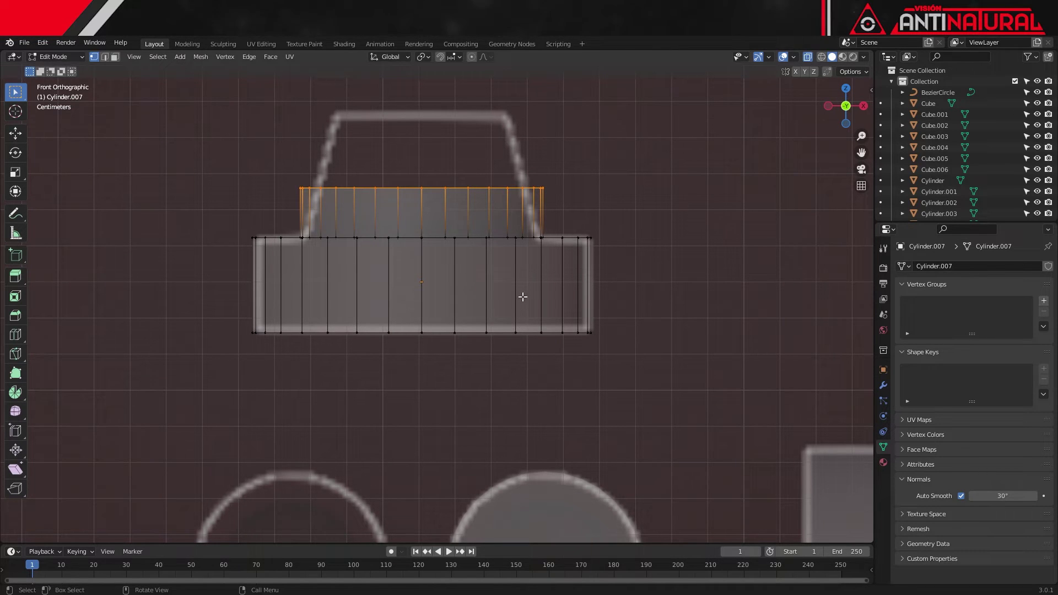
key(g)
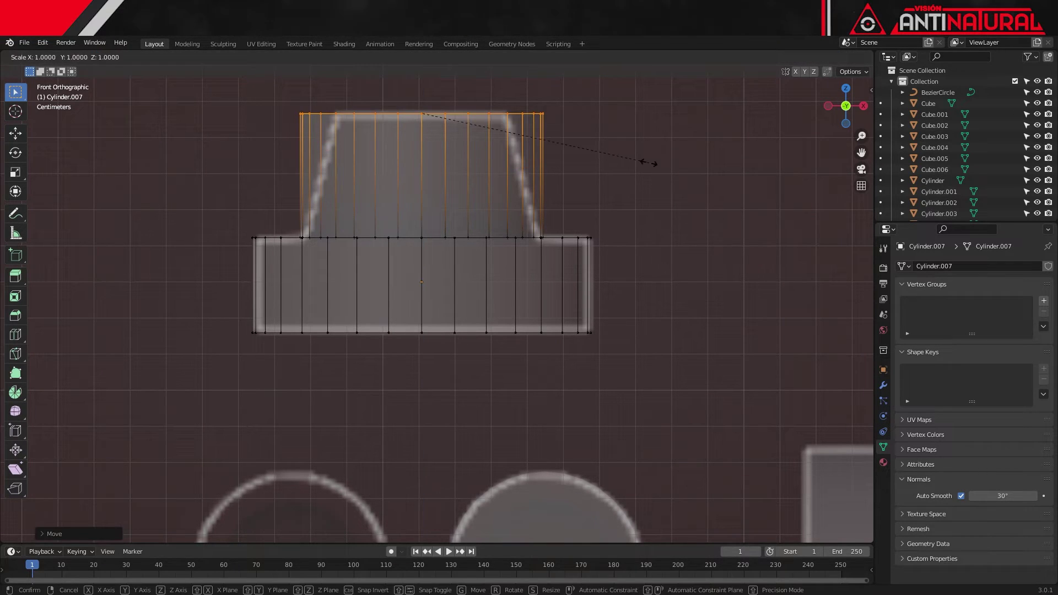
key(s)
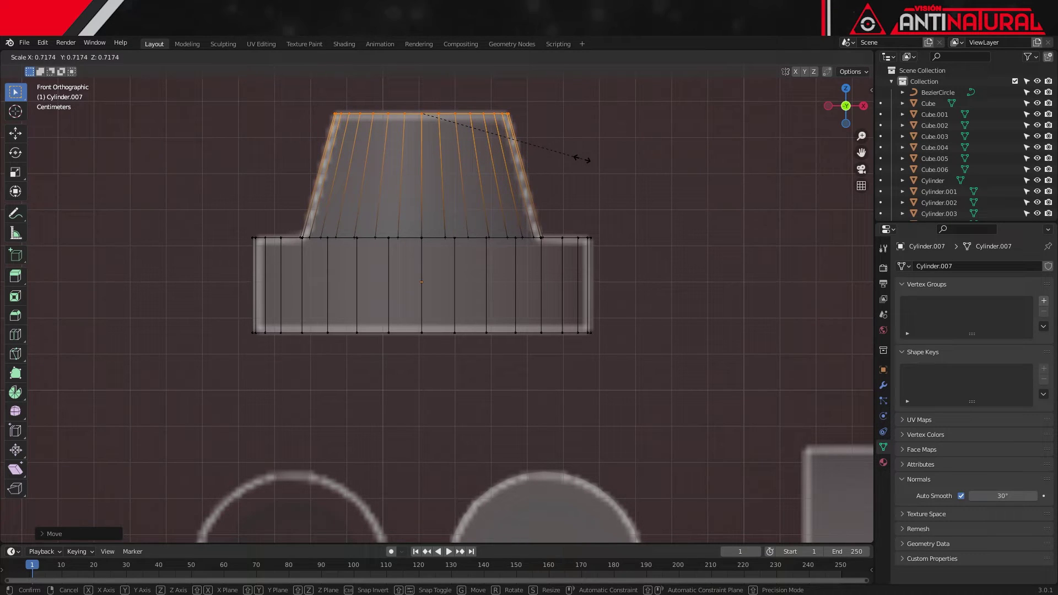
key(Tab)
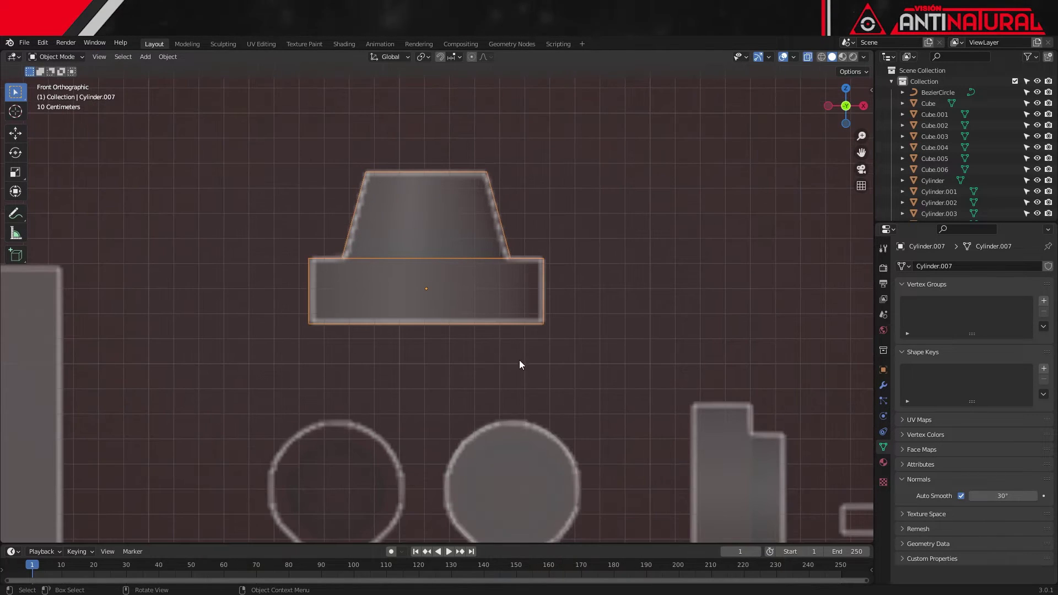
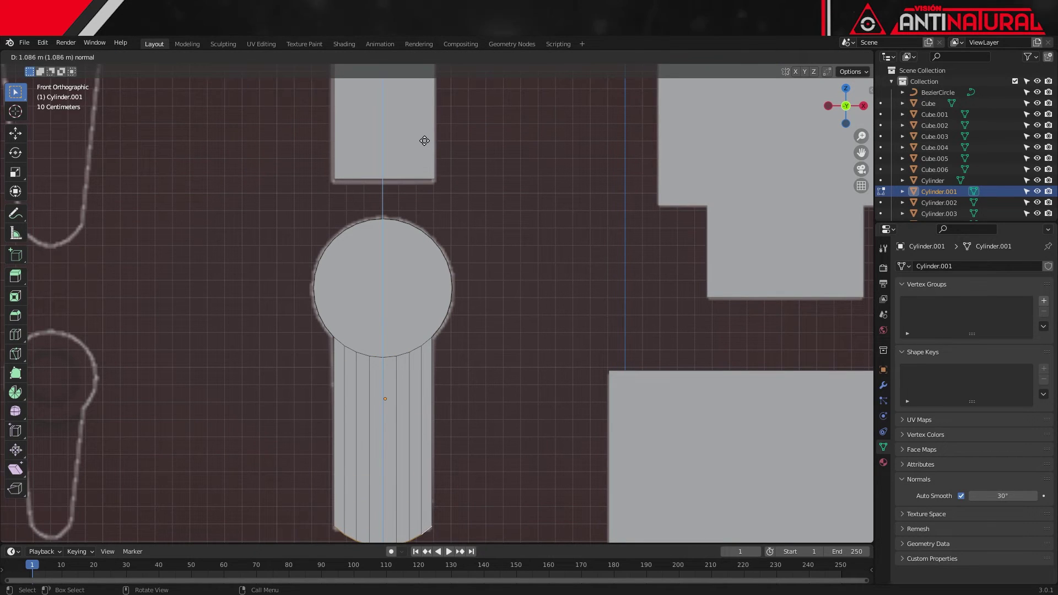
Step: Scale the arm's bottom vertex ring to zero height for a flat end, checked by orbiting in 3D
key(alt+z)
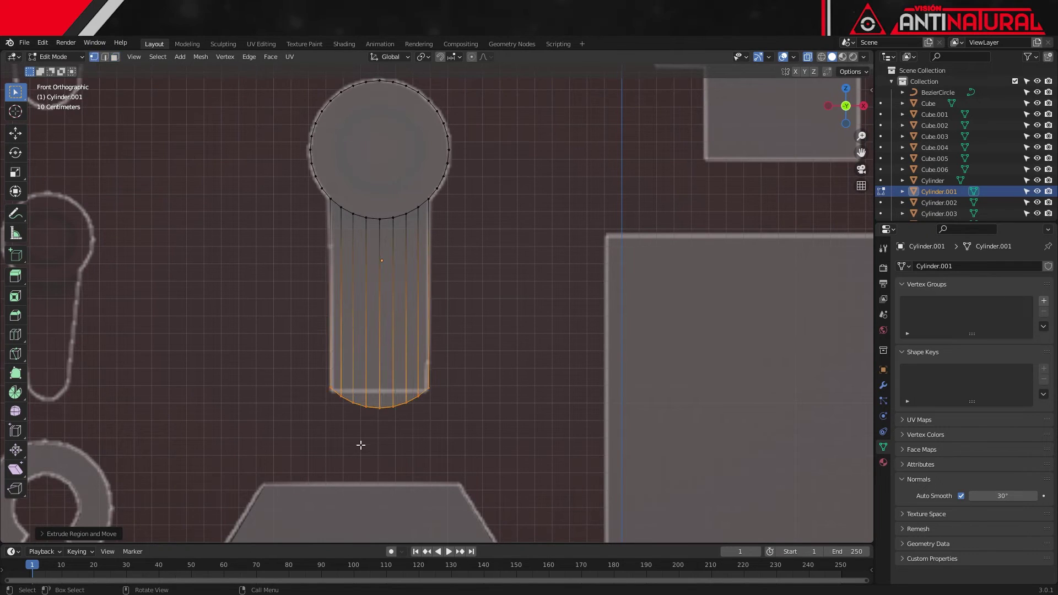
key(s)
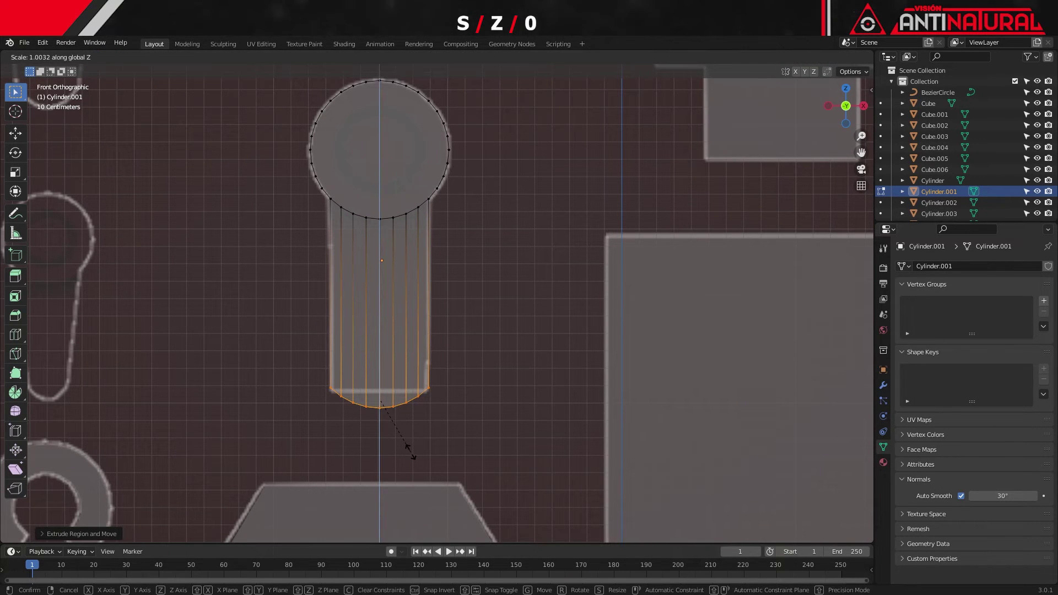
key(g)
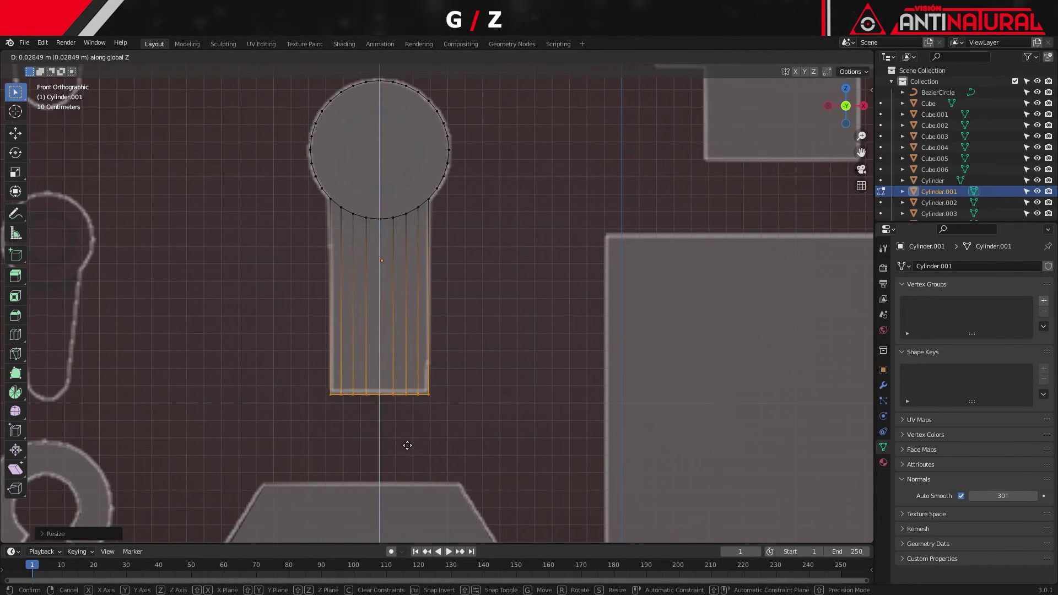
key(alt+z)
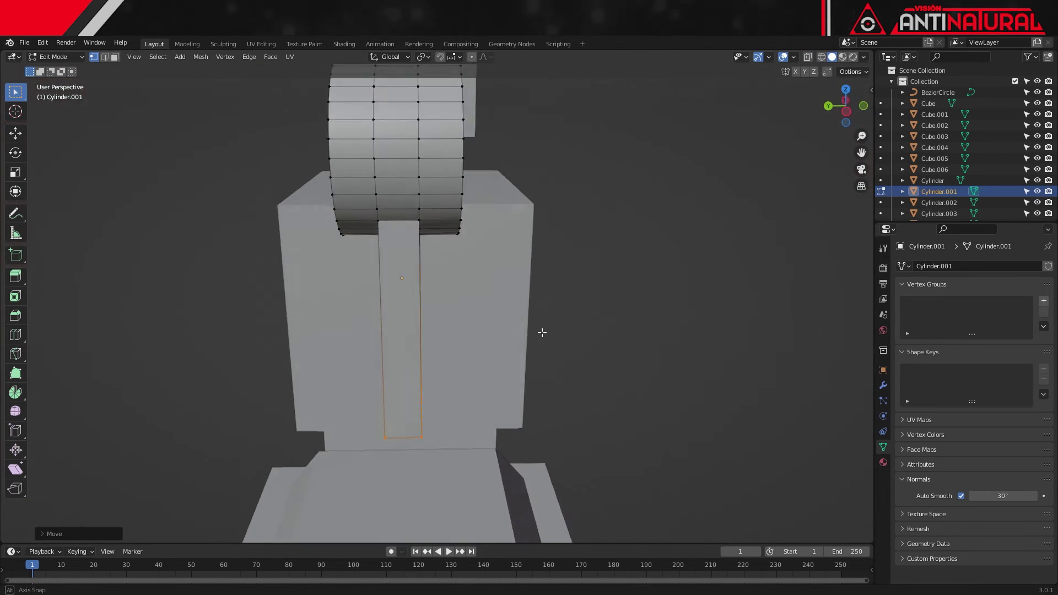
key(a)
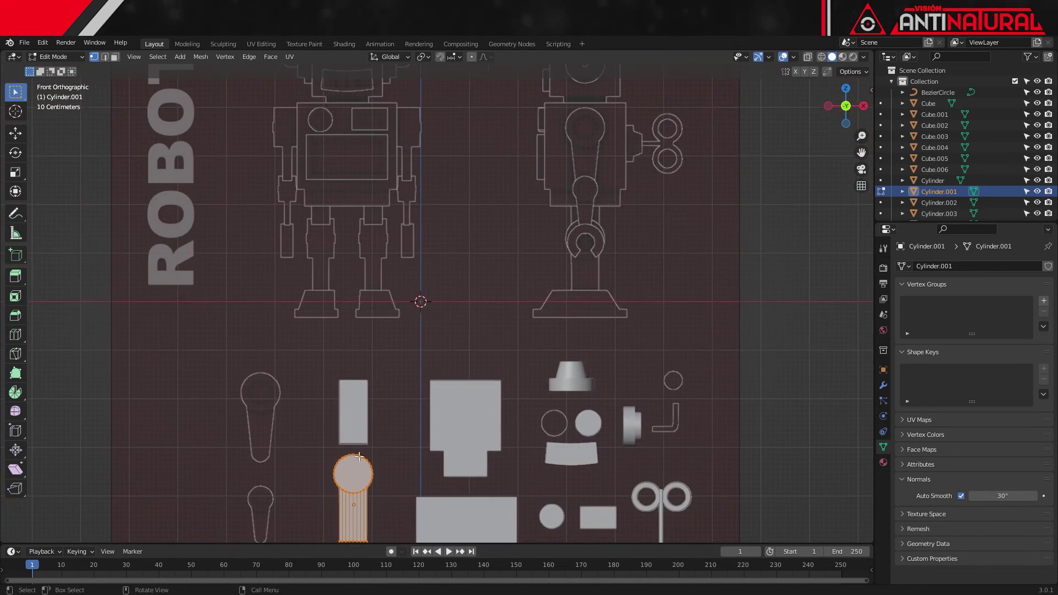
key(g)
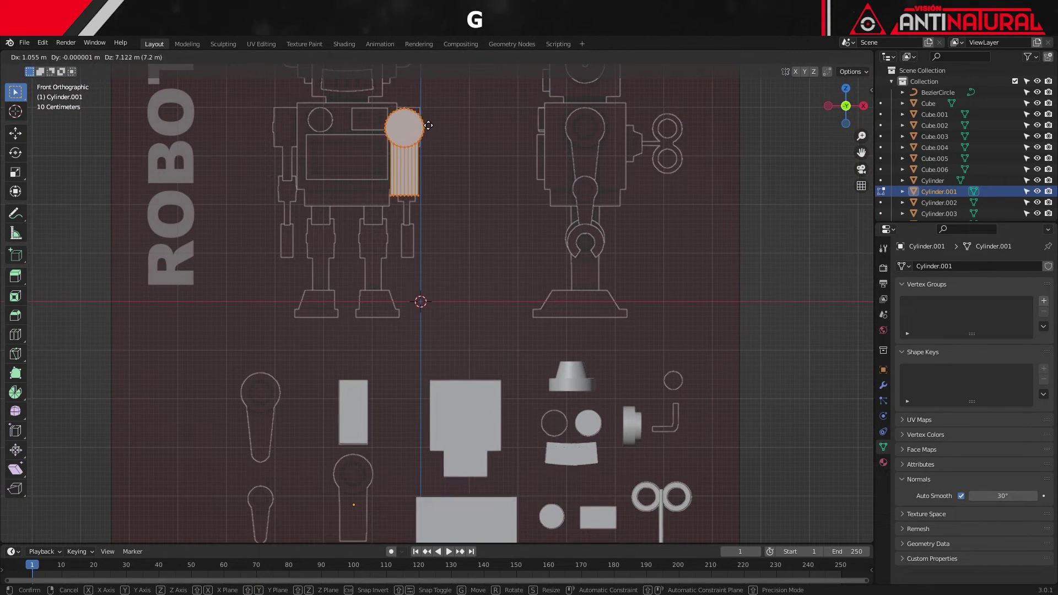
key(r)
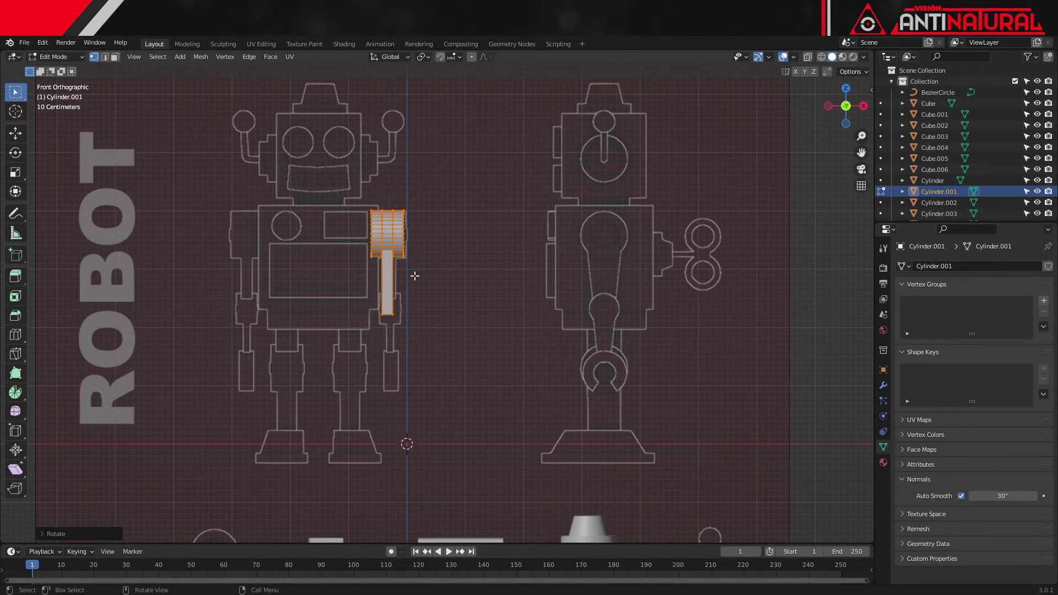
key(alt+z)
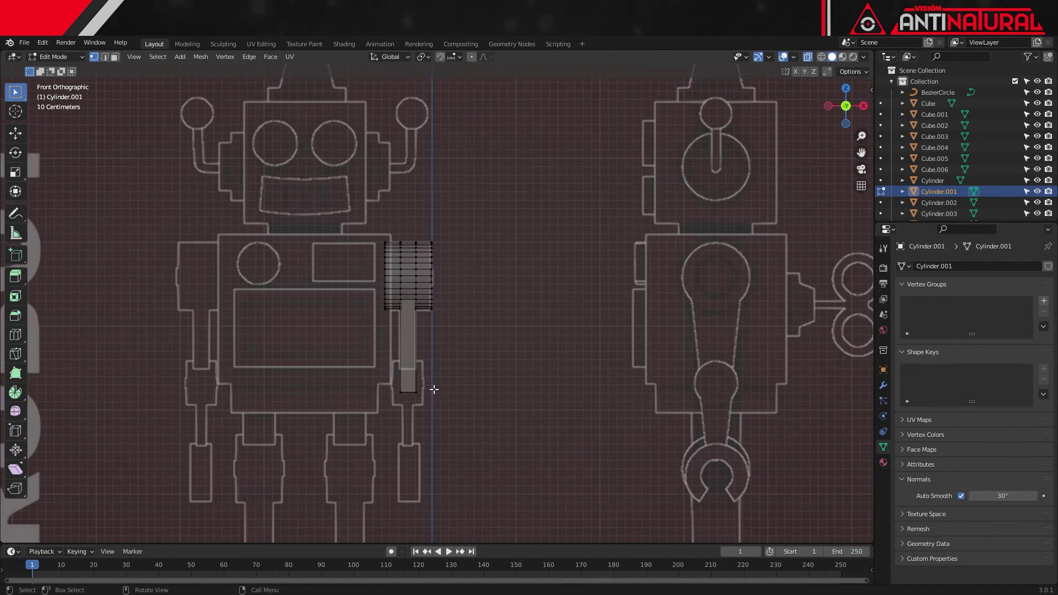
key(a)
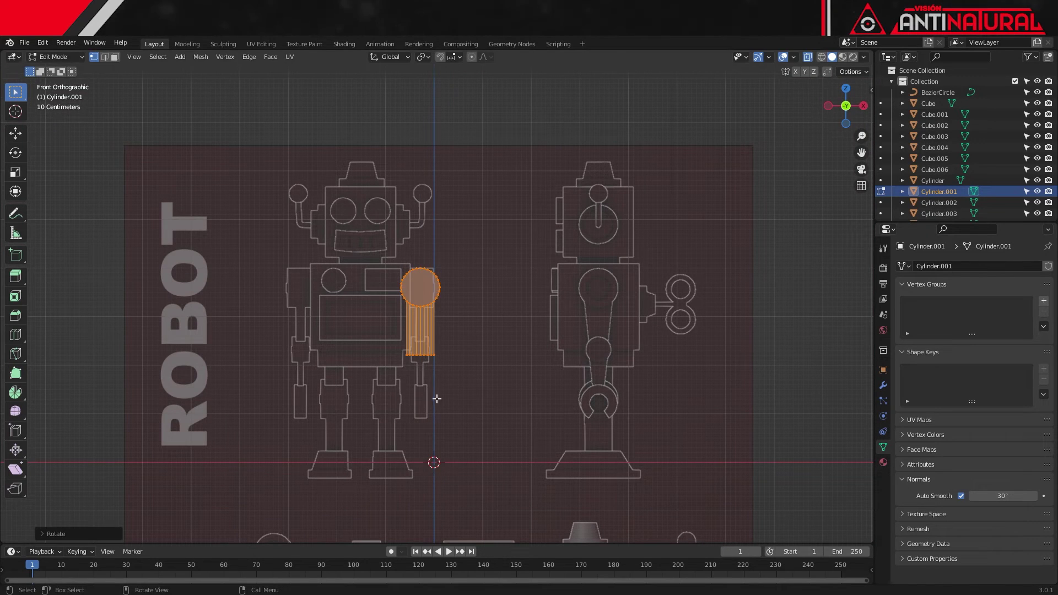
key(g)
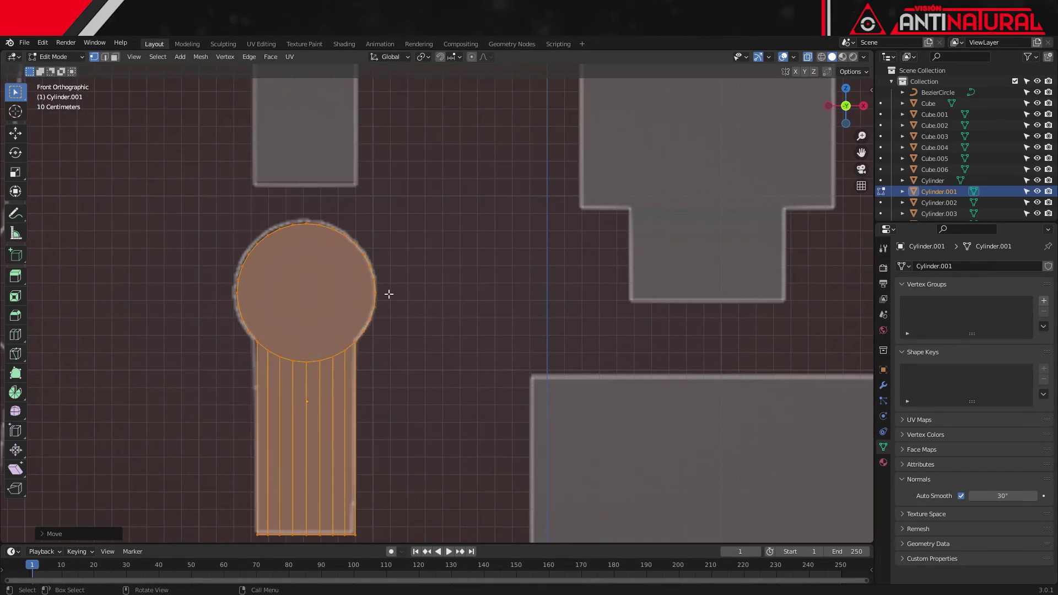
Step: Deselect the arm geometry and face the cylinder head straight on from the front
key(alt+z)
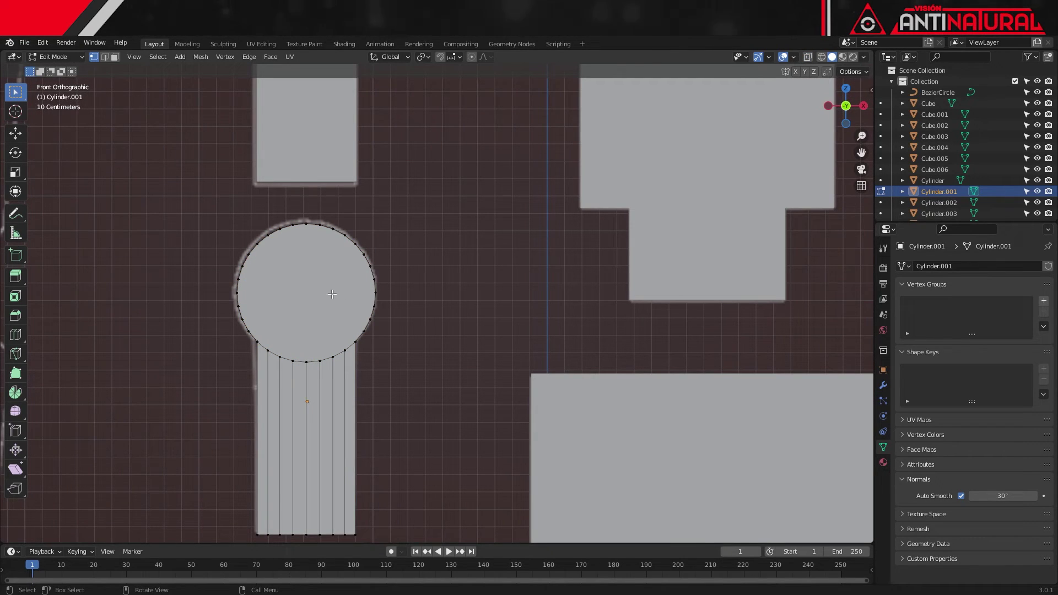
key(a)
key(g)
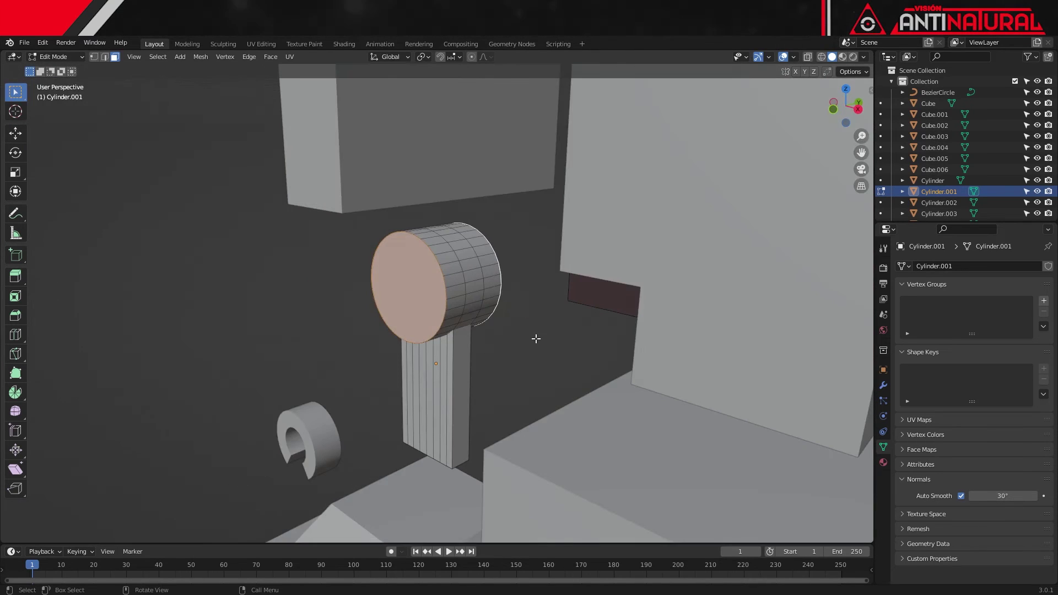
key(KP_1)
Step: Inset the head's front face three times into concentric rings around a small central circle
key(i)
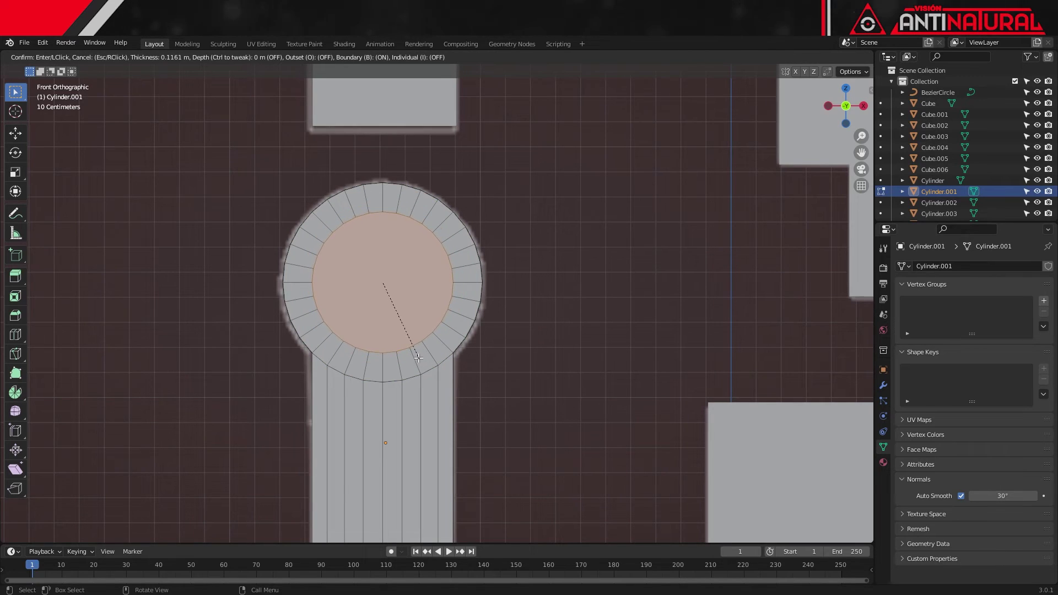
key(i)
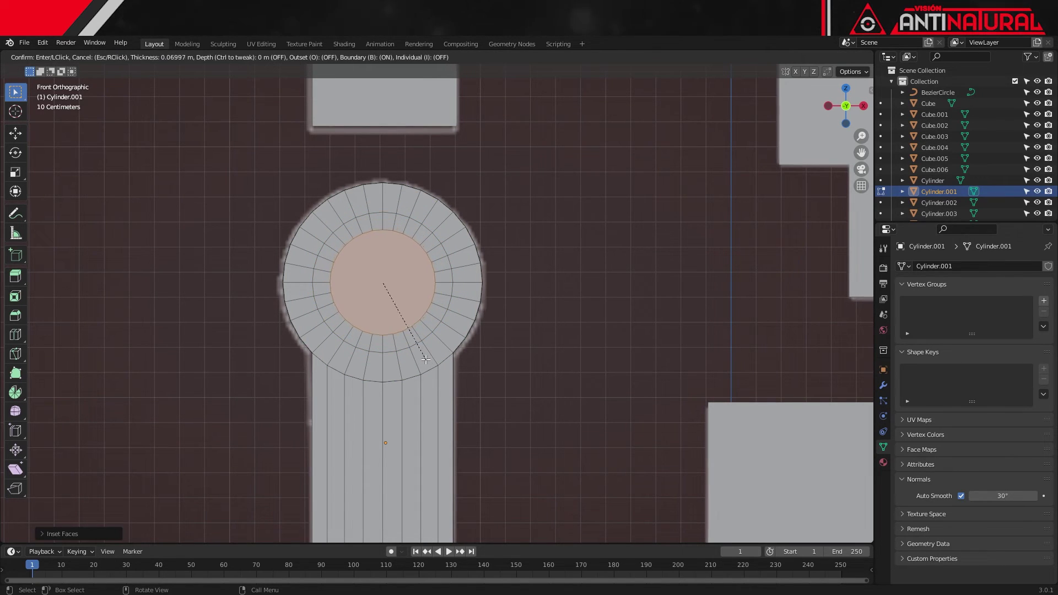
key(i)
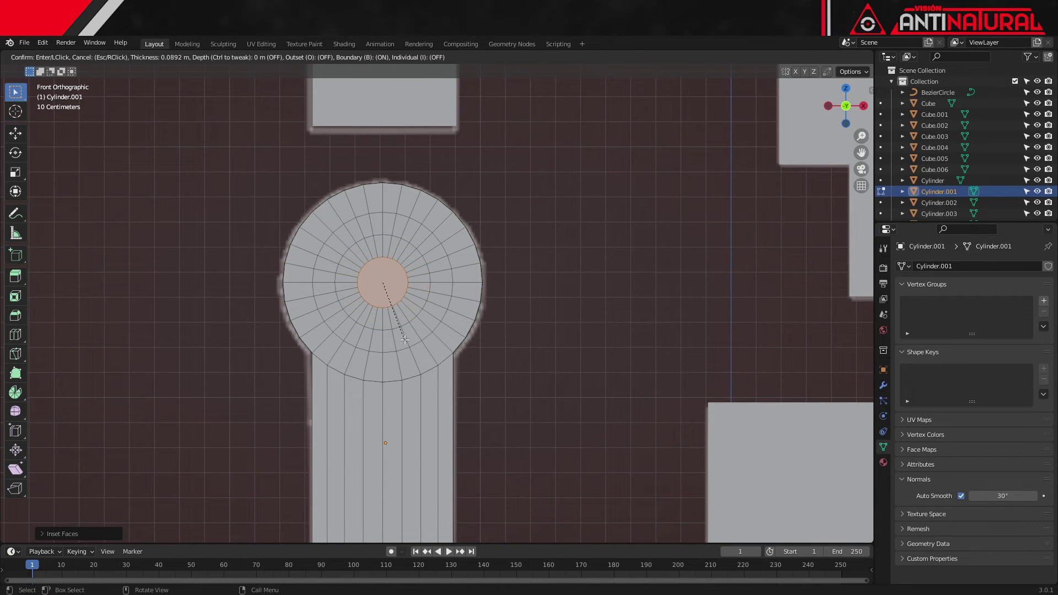
Step: Extrude the middle ring of faces inward to recess a groove in the arm head's front
click(434, 314)
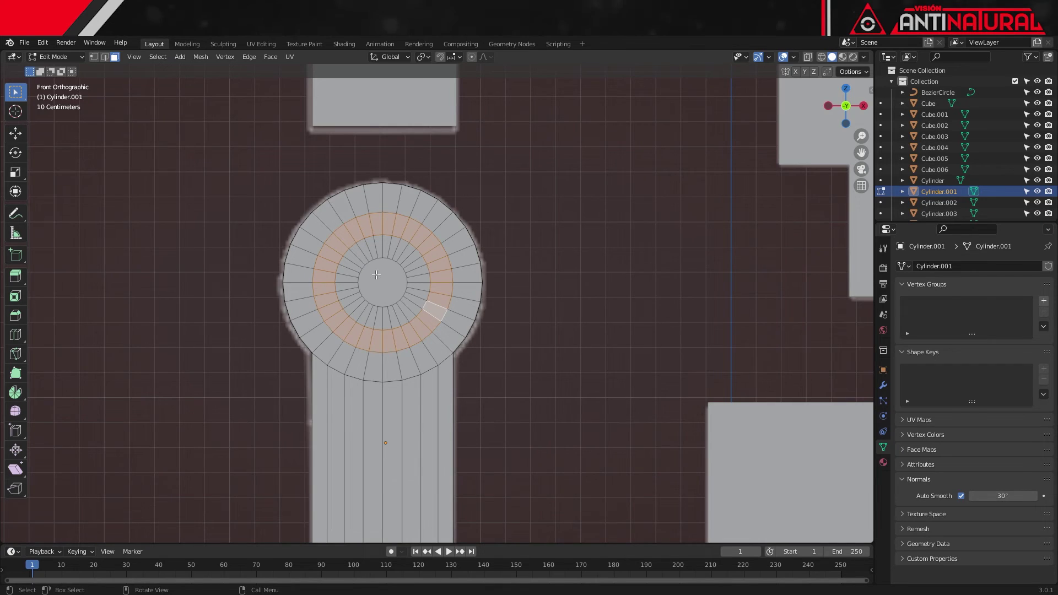
key(e)
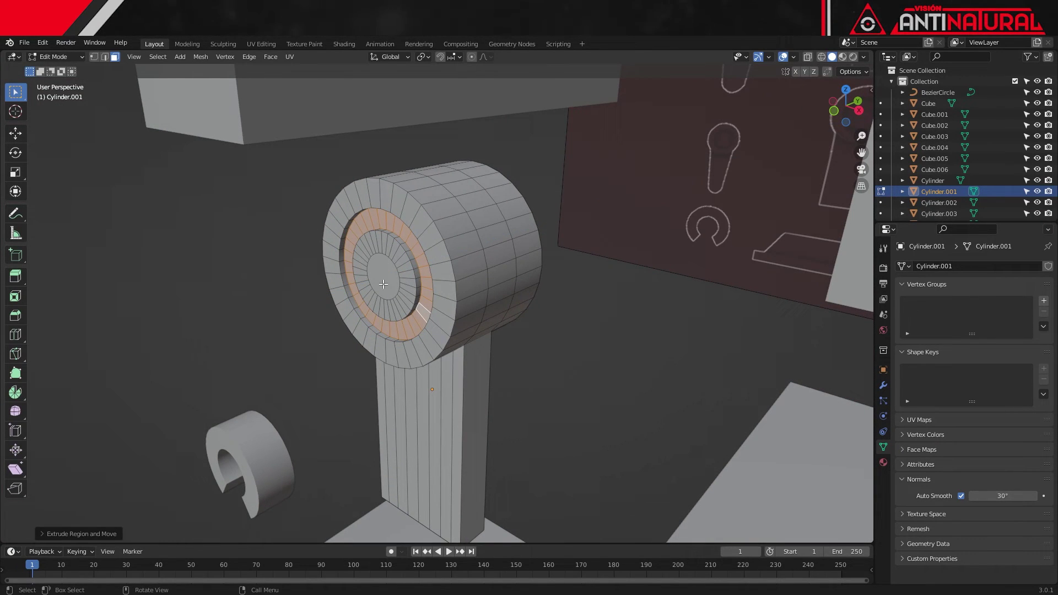
key(e)
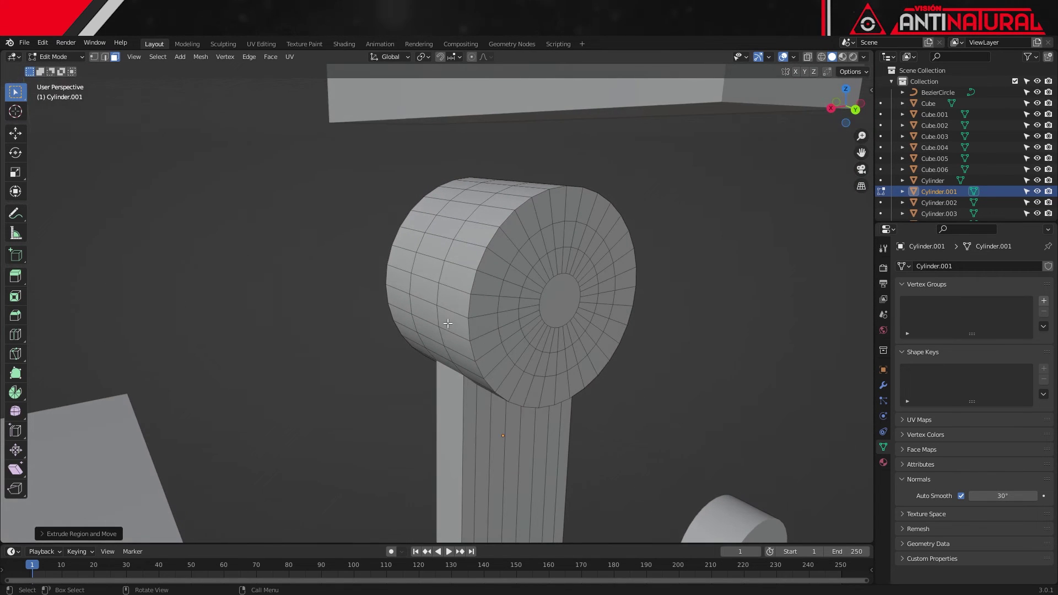
Step: Push the centre face along its normal into a raised disc and return to front view
click(508, 327)
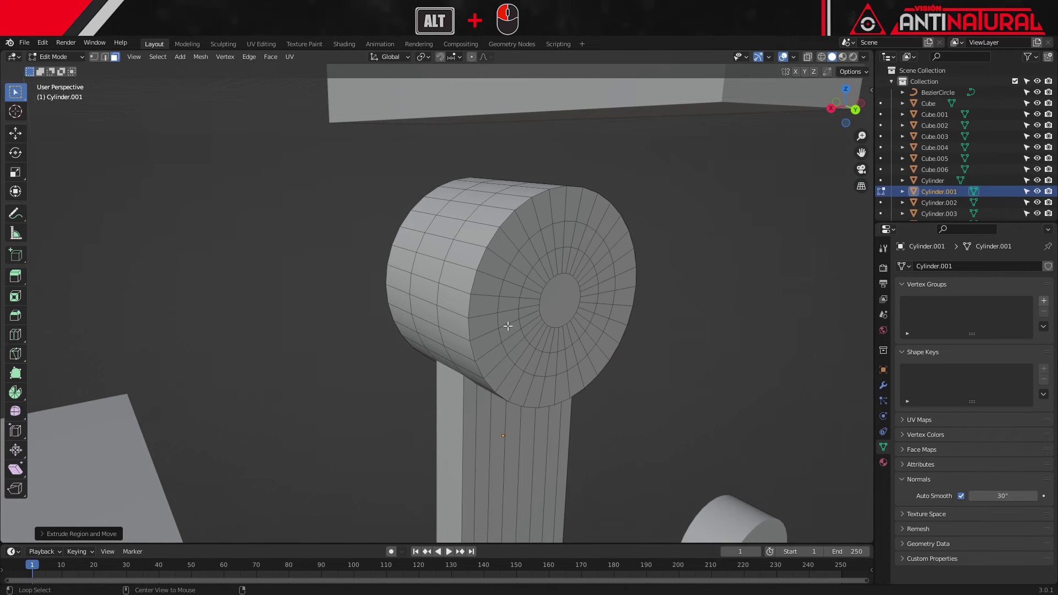
key(e)
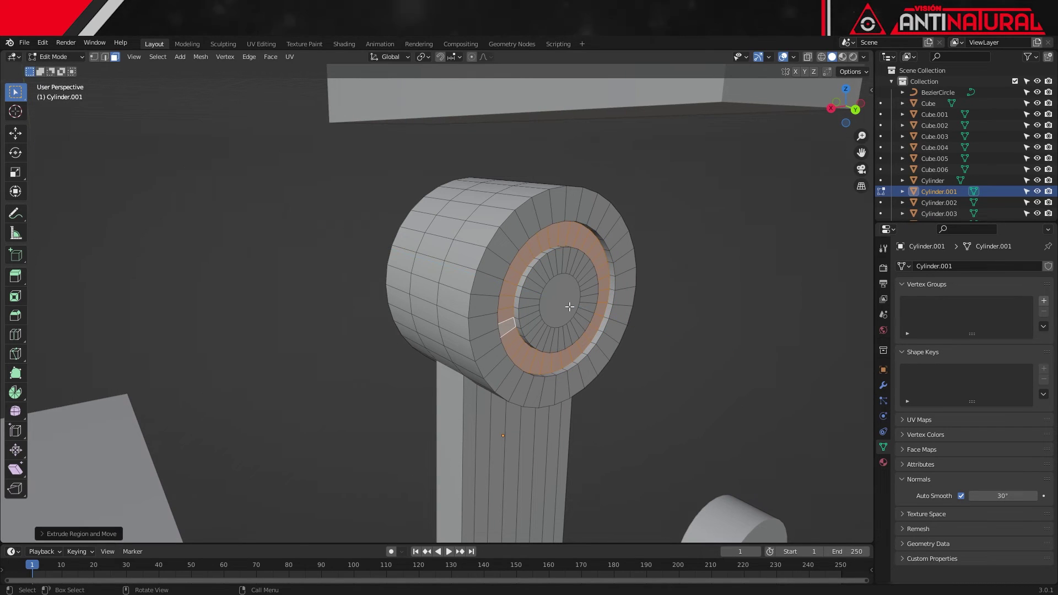
key(e)
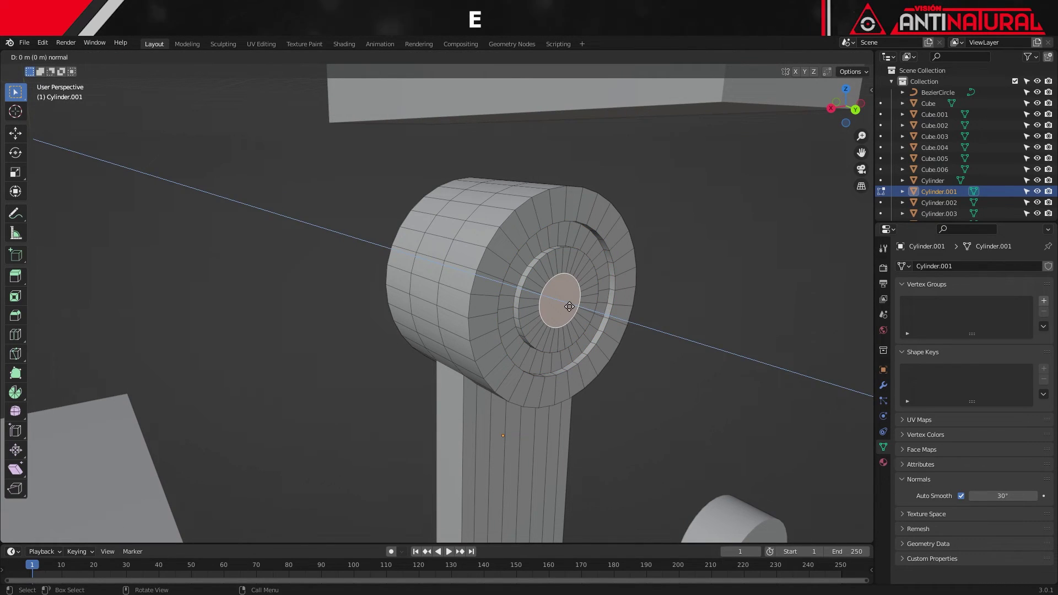
key(KP_1)
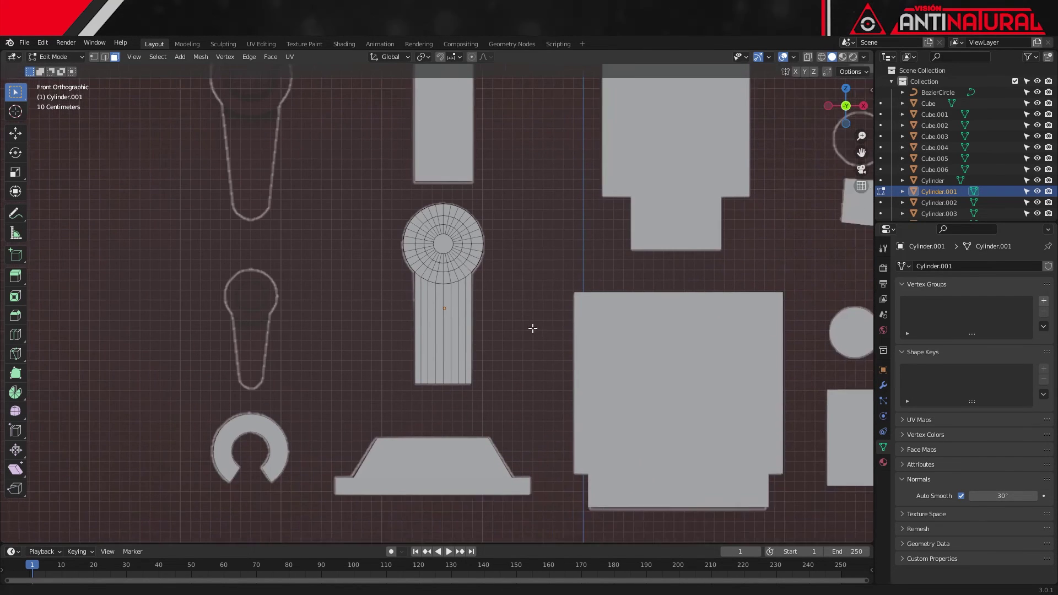
Step: Duplicate the arm piece (Shift+D) and position the copy over the tapered keyhole outline
key(Tab)
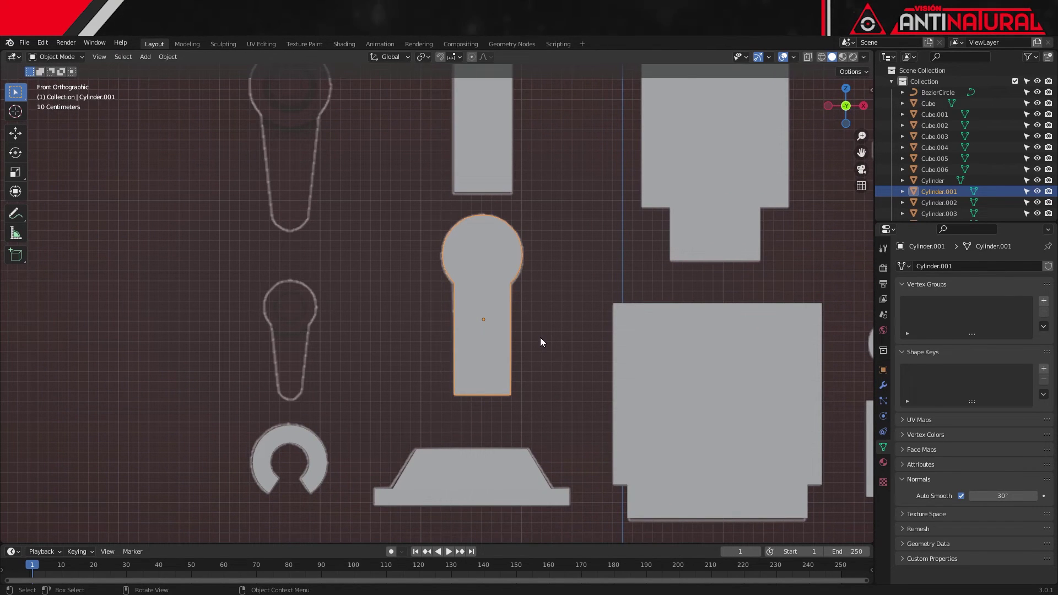
key(shift+d)
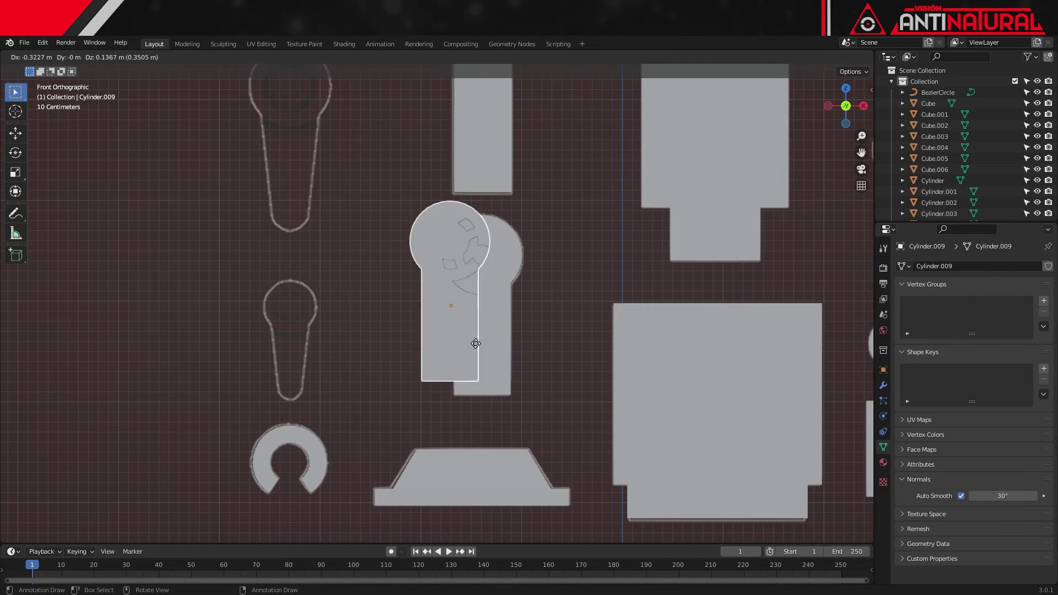
key(g)
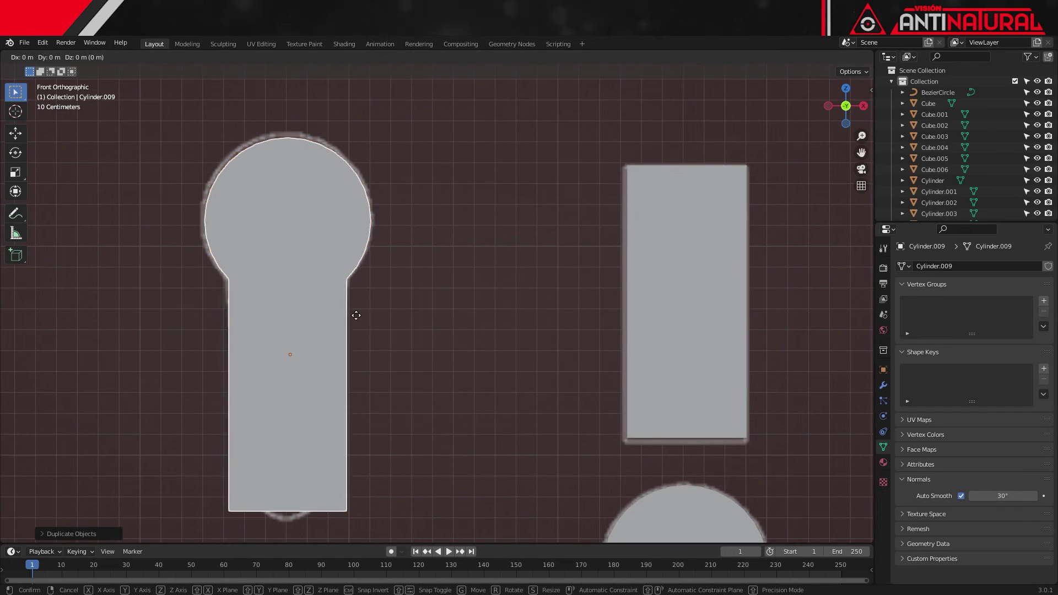
key(Tab)
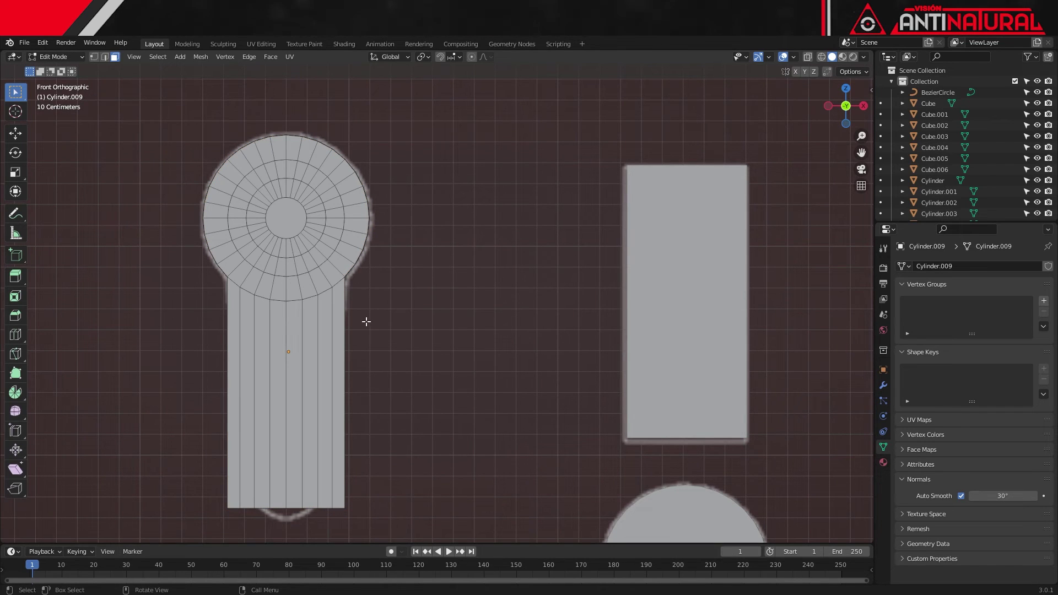
Step: Scale the bottom vertices and move the centre ones along Z to start tapering the bar's tip
key(alt+z)
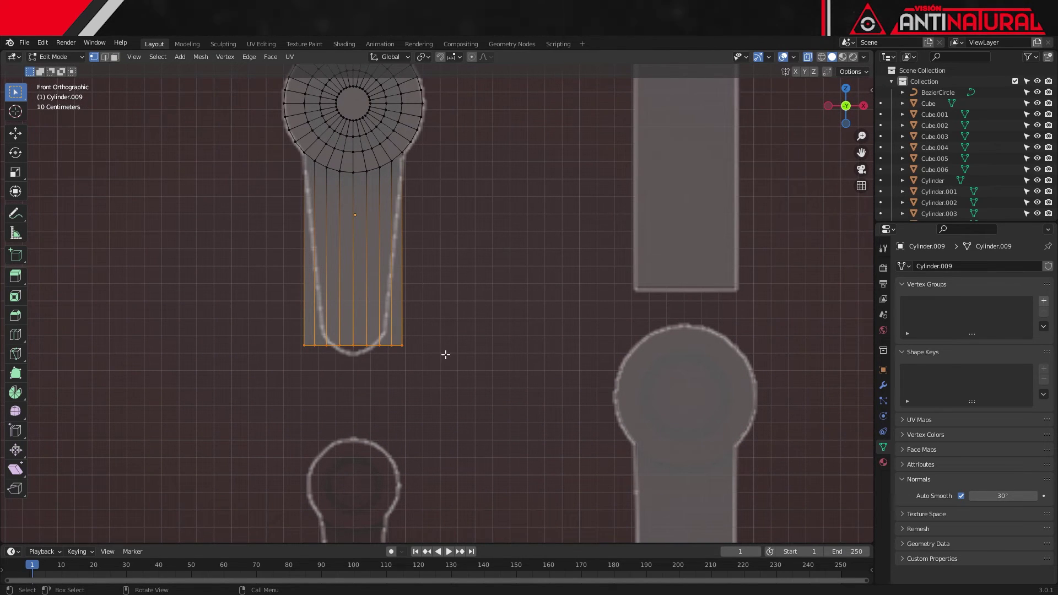
key(s)
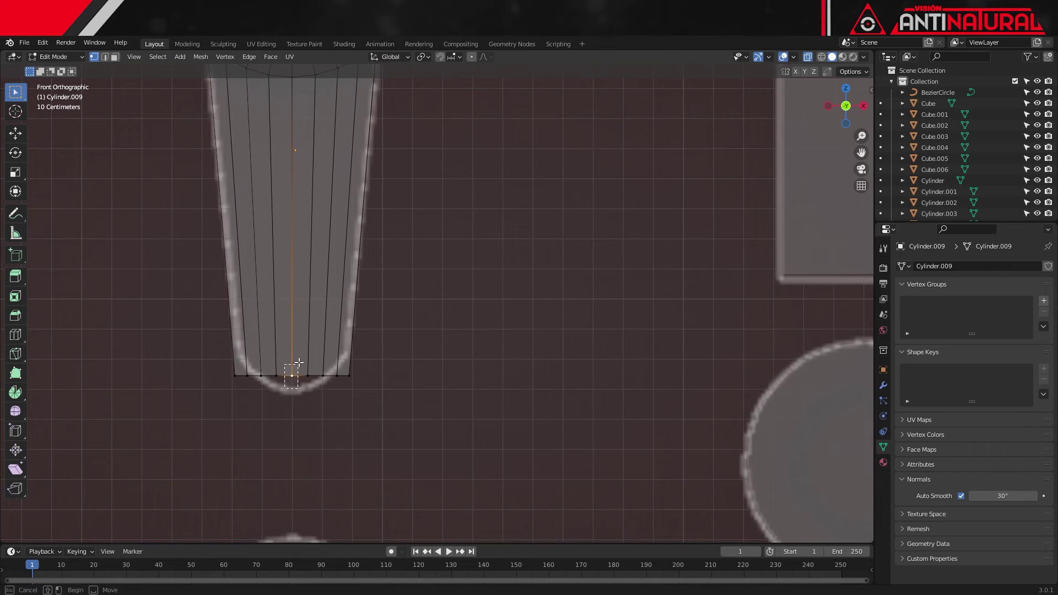
key(g)
key(z)
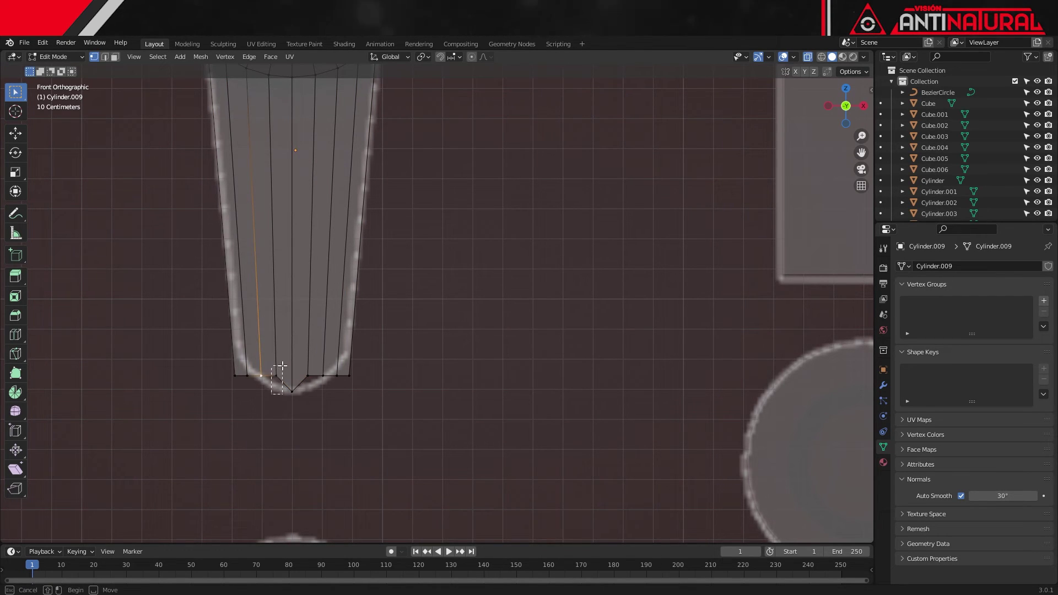
key(g)
key(z)
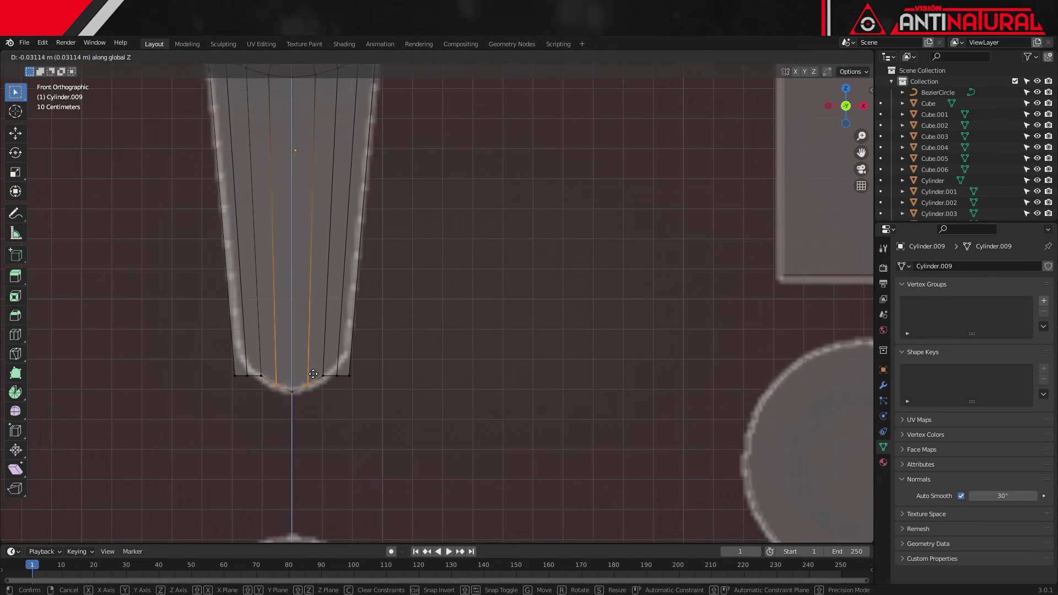
Step: Move the remaining bottom vertices along Z to round the tip, then duplicate the shaped piece
key(g)
key(z)
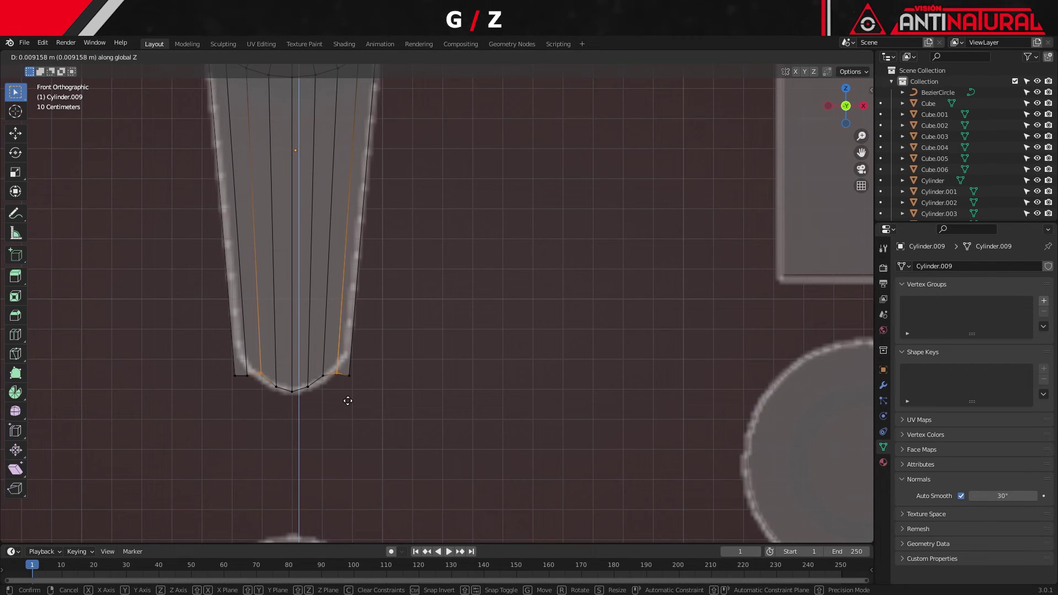
key(g)
key(z)
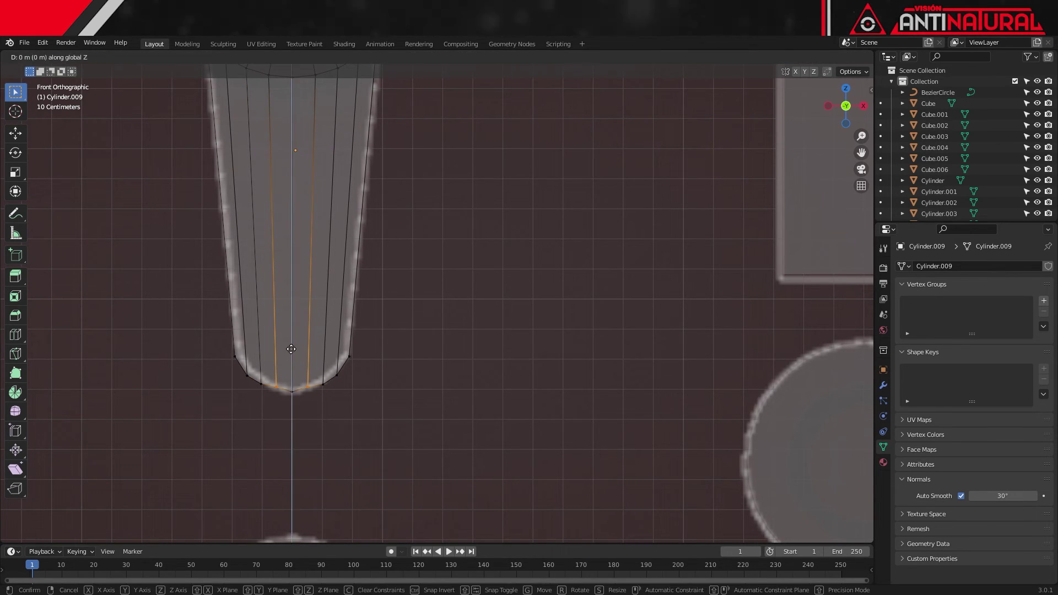
key(Tab)
key(shift+d)
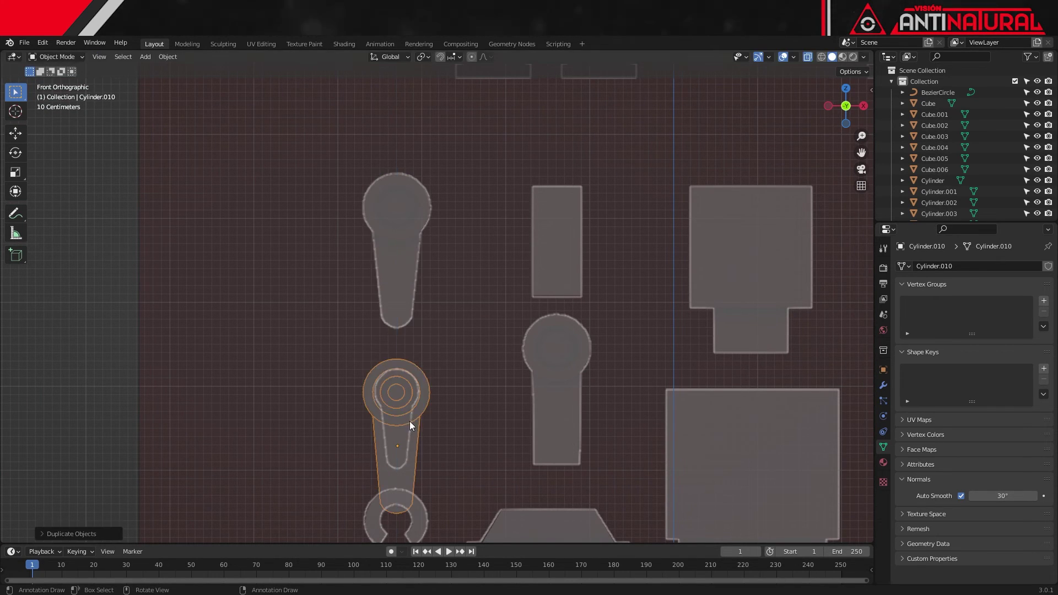
Step: Scale the new copy and move its bar's bottom vertices up to the smaller outline
key(s)
key(g)
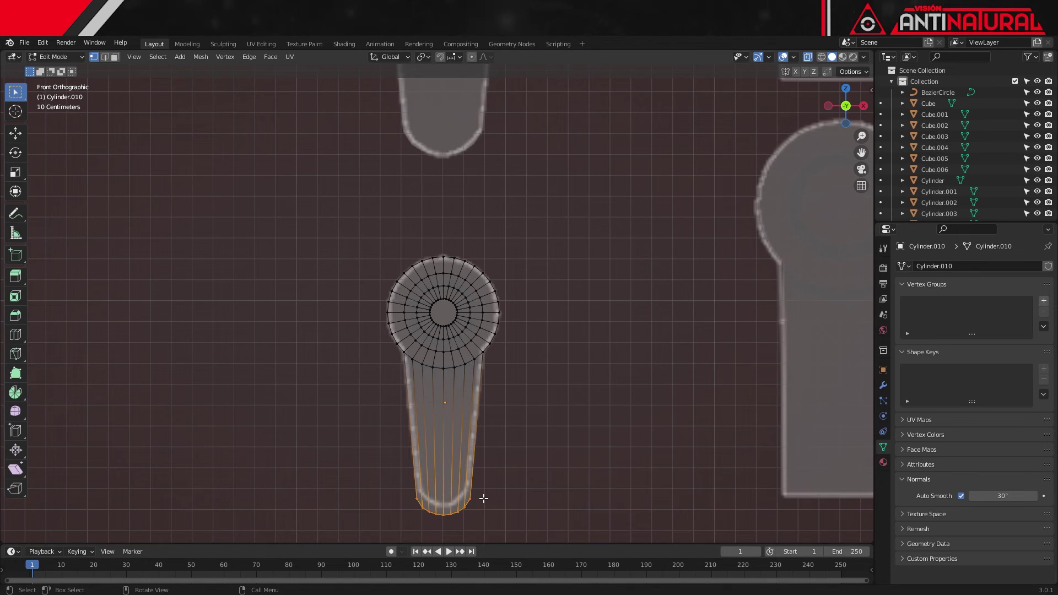
key(g)
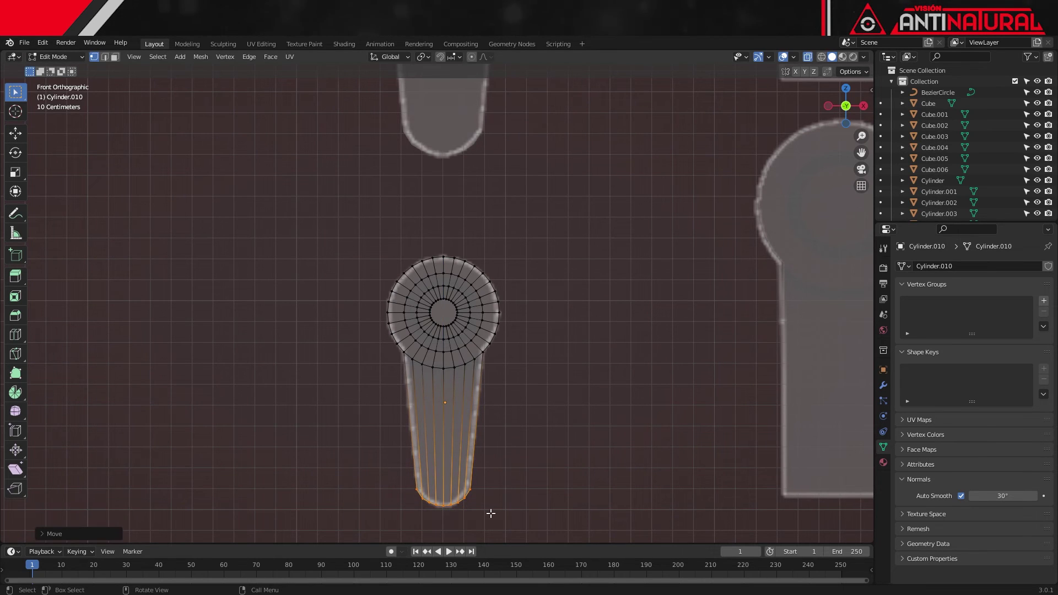
Step: Narrow the bar's bottom to the outline, then move the sphere onto the round reference part
key(s)
key(Tab)
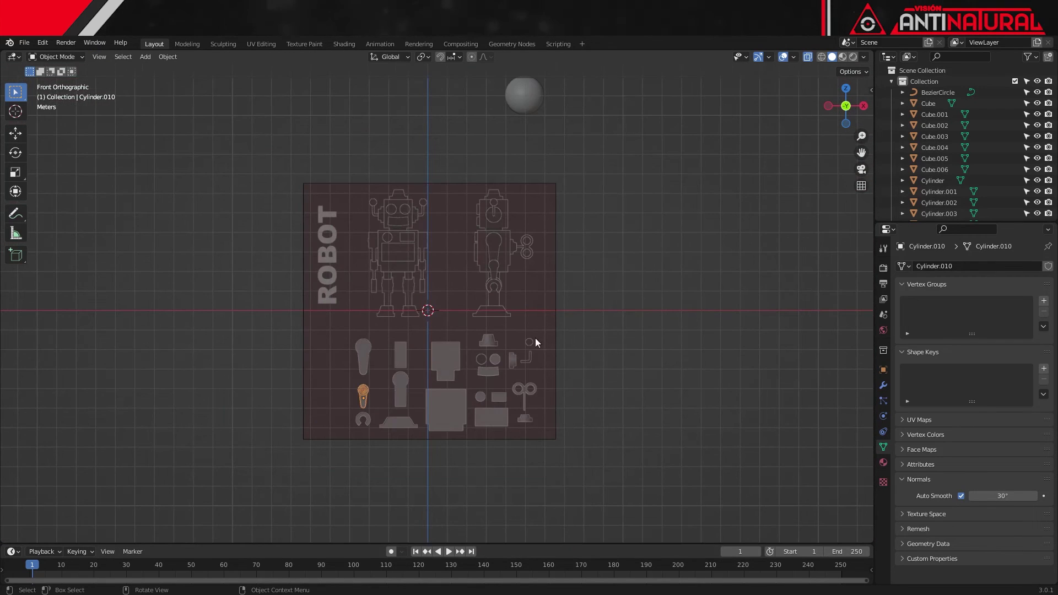
key(g)
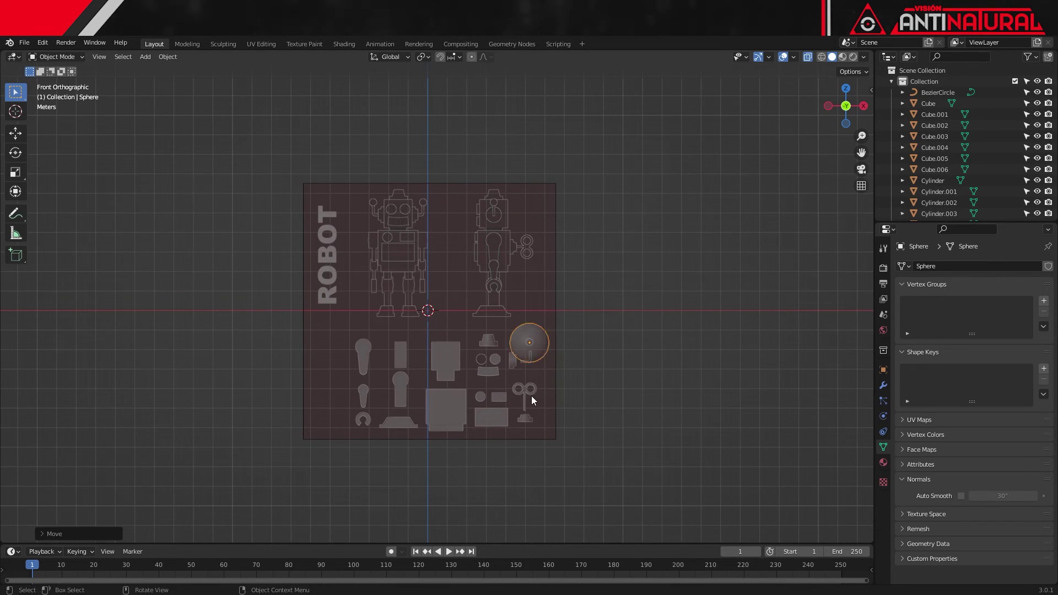